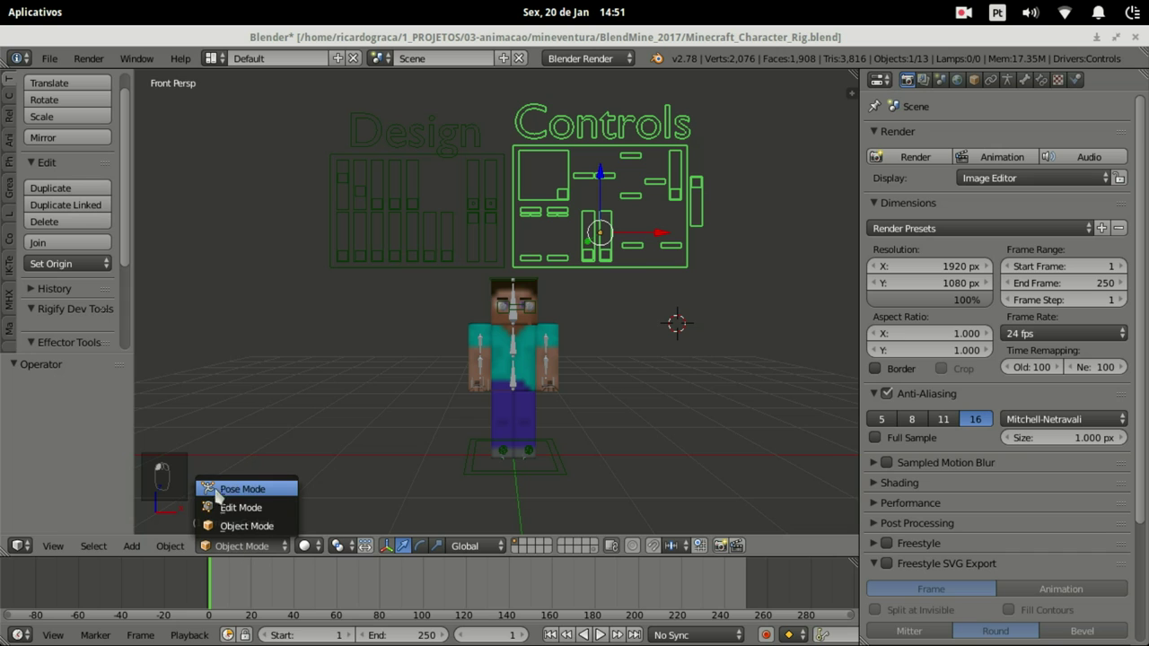
Step: Put the Controls armature into Pose Mode and frame the Controls board in the viewport
drag(281, 489, 268, 504)
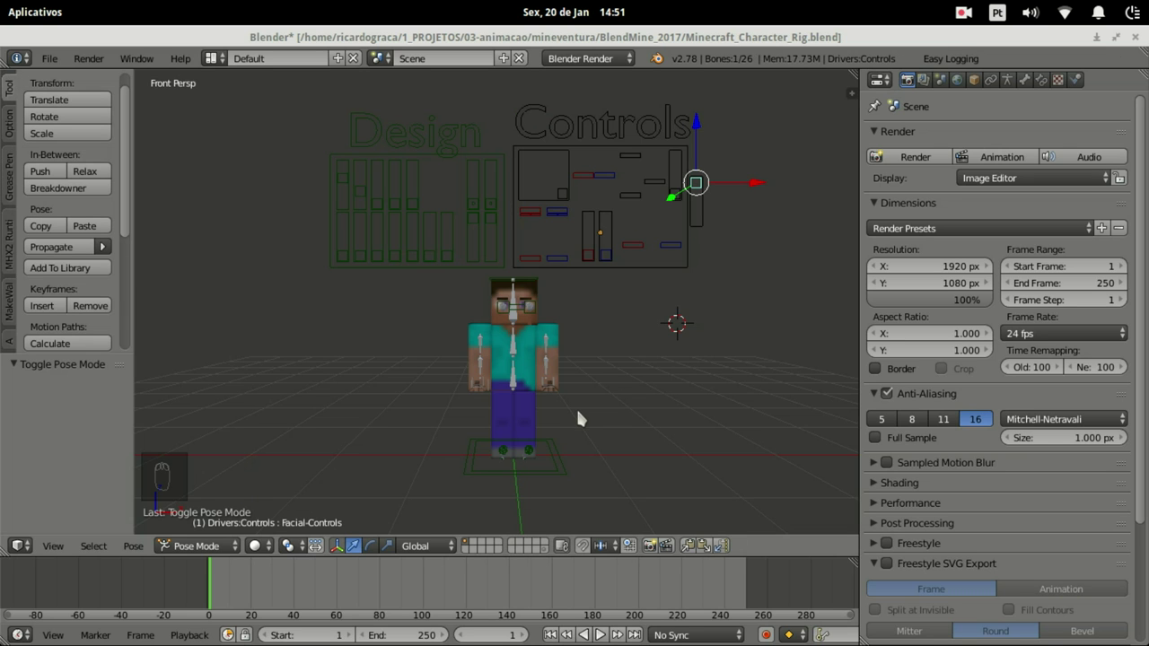
drag(582, 415, 481, 451)
drag(481, 451, 516, 446)
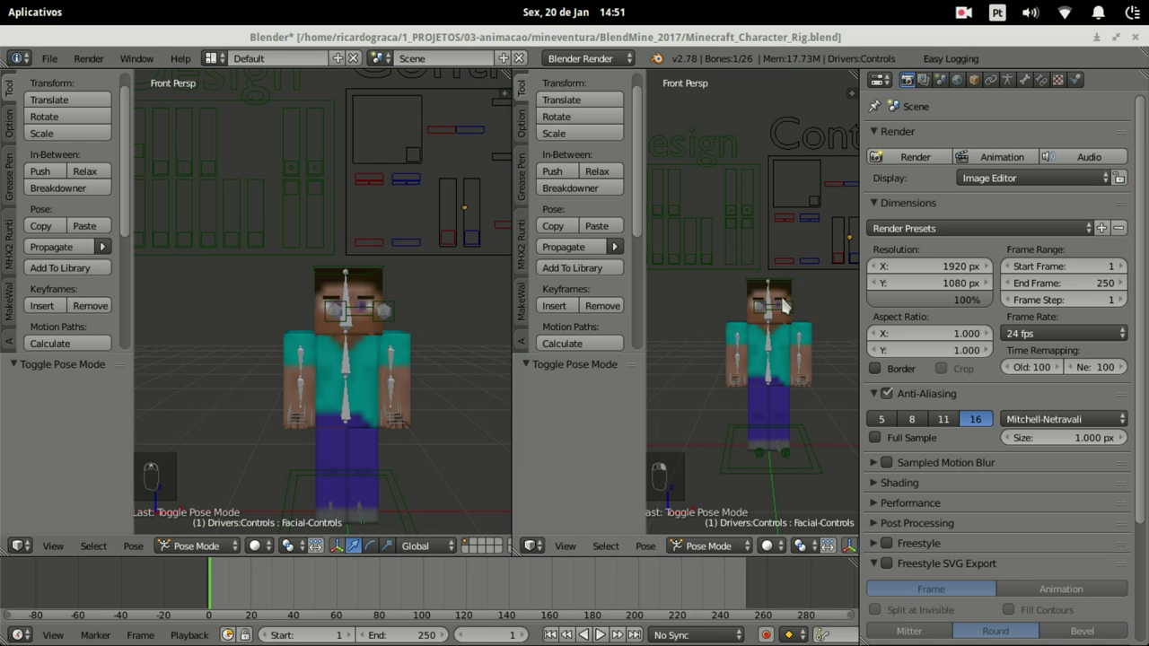
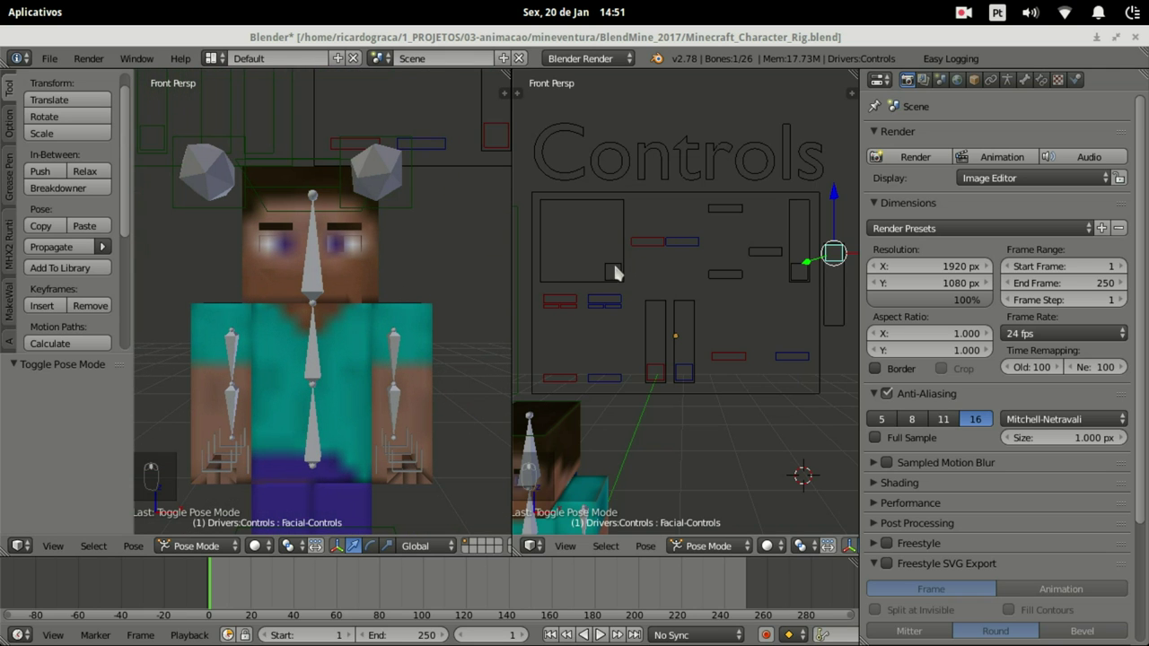
Step: Grab the eye handle in the big square and select the two round eye targets above the head
drag(616, 268, 637, 283)
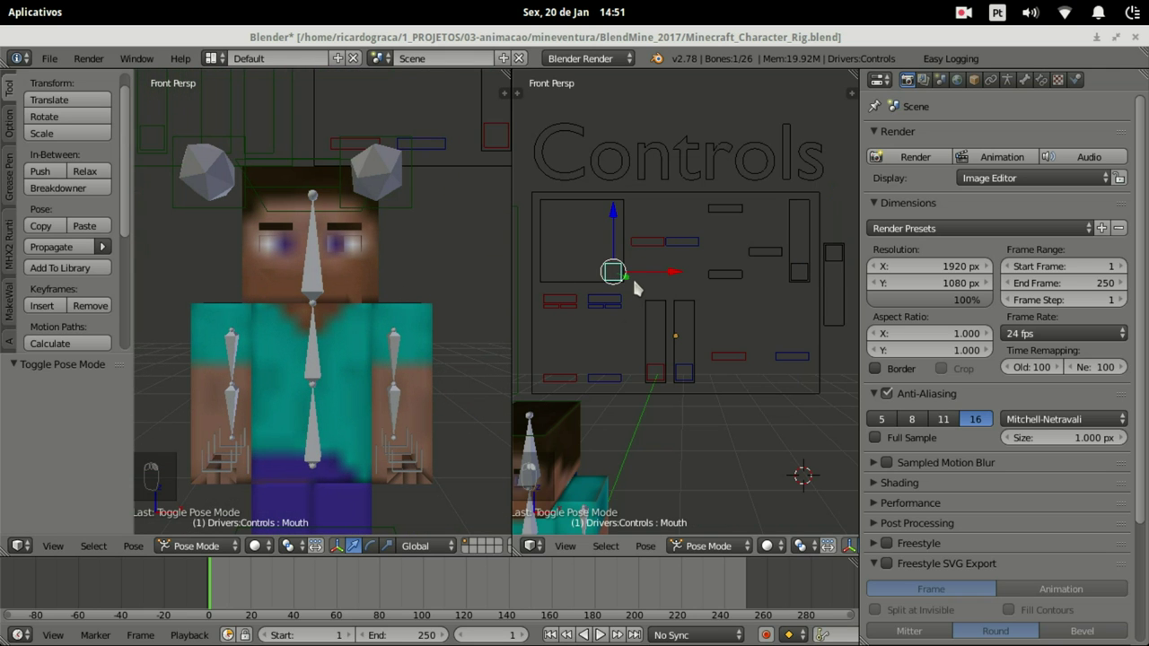
key(g)
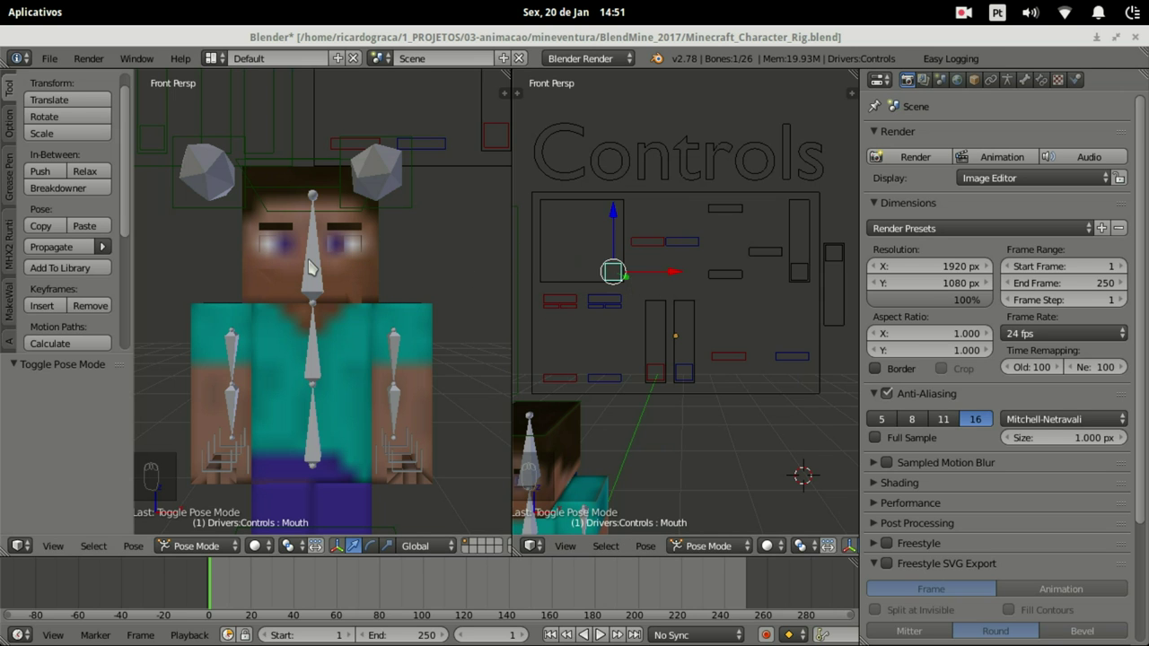
drag(311, 261, 254, 357)
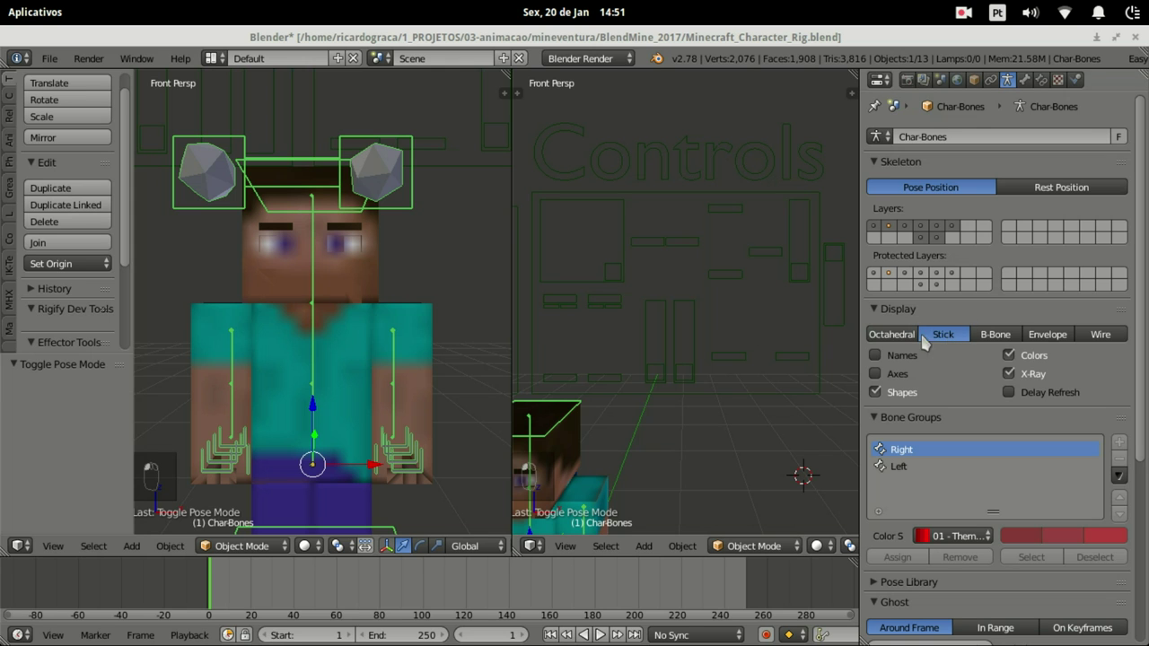
Step: Deselect all, then pick the Controls board rig again for posing
key(a)
drag(616, 280, 629, 256)
Step: Move the eye handle inside the big square so the character's eyes shift, then cancel
key(g)
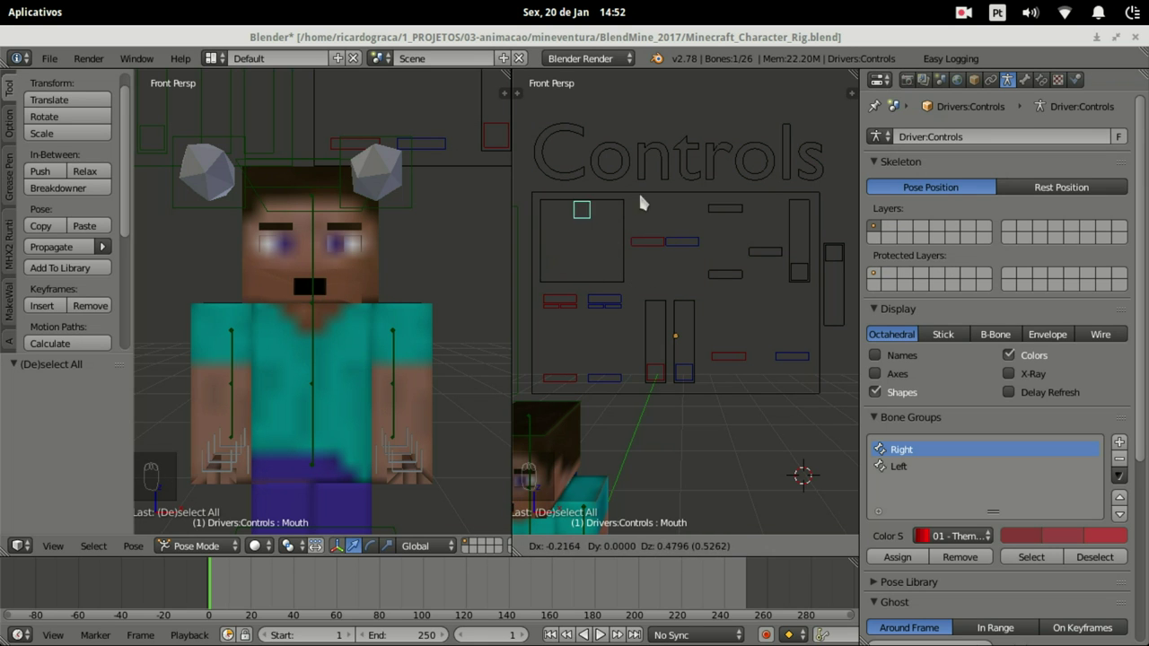
drag(580, 301, 583, 320)
key(g)
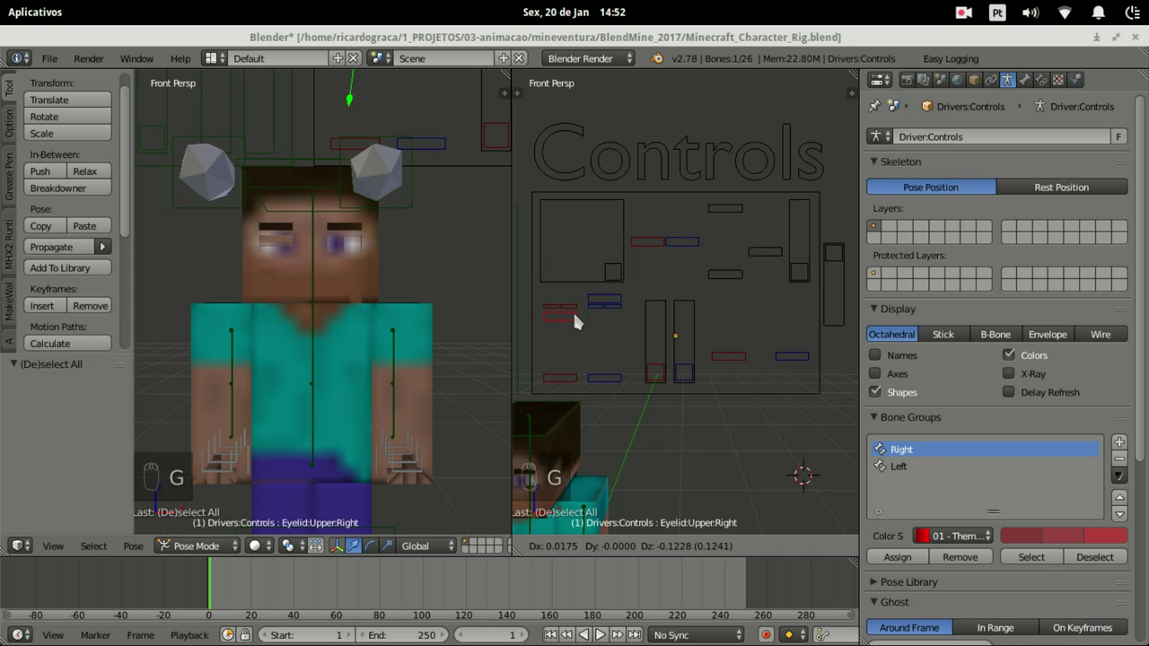
key(Escape)
key(g)
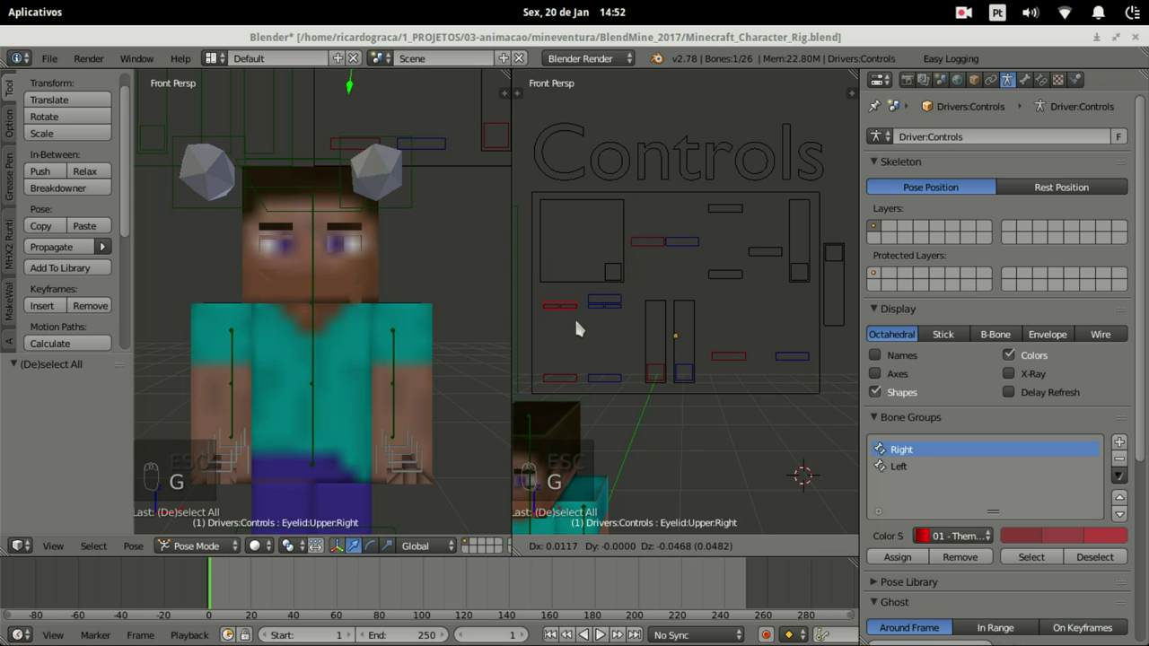
Step: Nudge the eyebrow bar handles, including the blue one, to tilt the eyebrows
drag(614, 296, 619, 310)
key(g)
drag(587, 316, 589, 311)
key(g)
drag(618, 315, 618, 343)
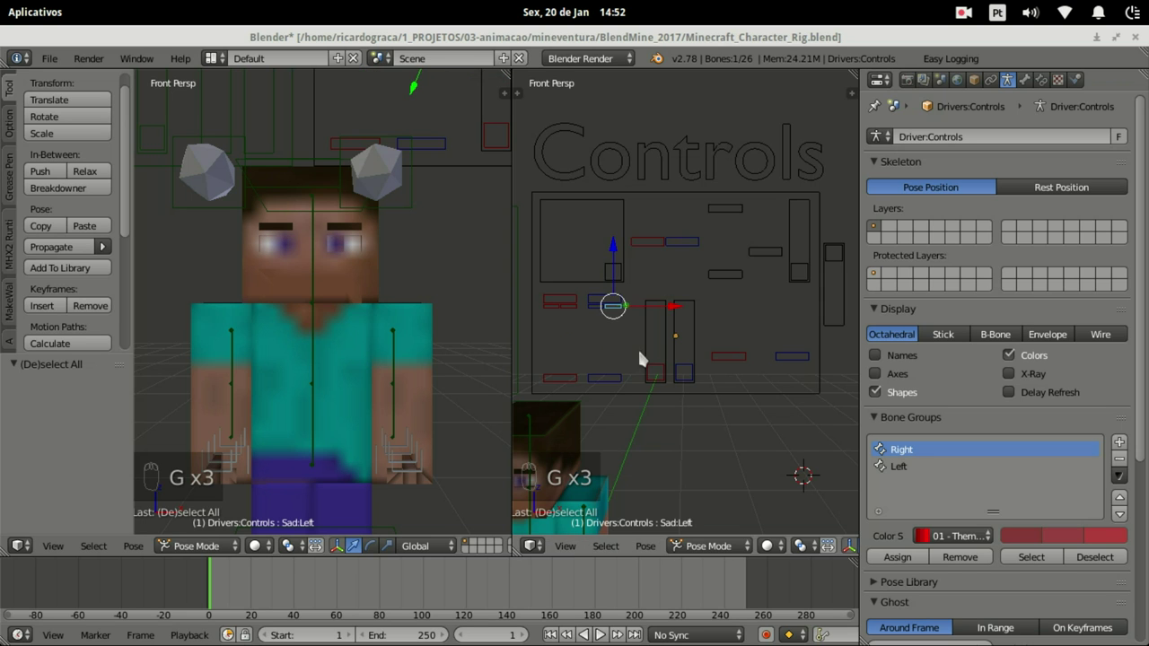
Step: Move the eye target above the head and reposition it in the face view
drag(559, 381, 571, 333)
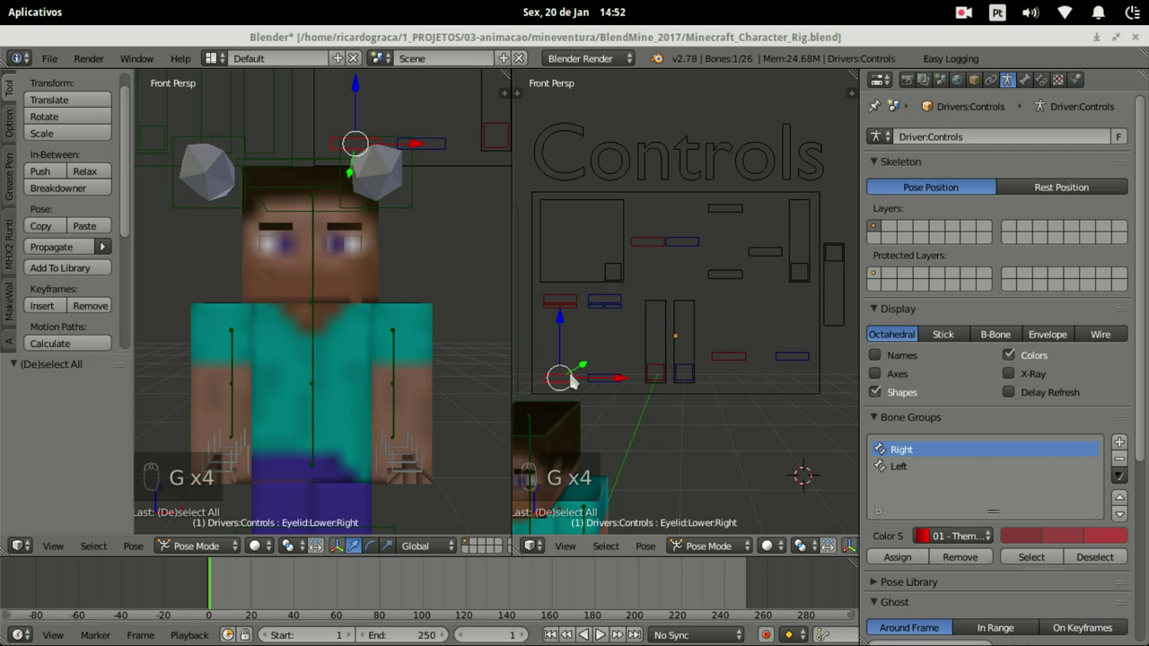
drag(619, 373, 614, 365)
key(g)
drag(671, 377, 657, 371)
key(g)
middle_click(657, 370)
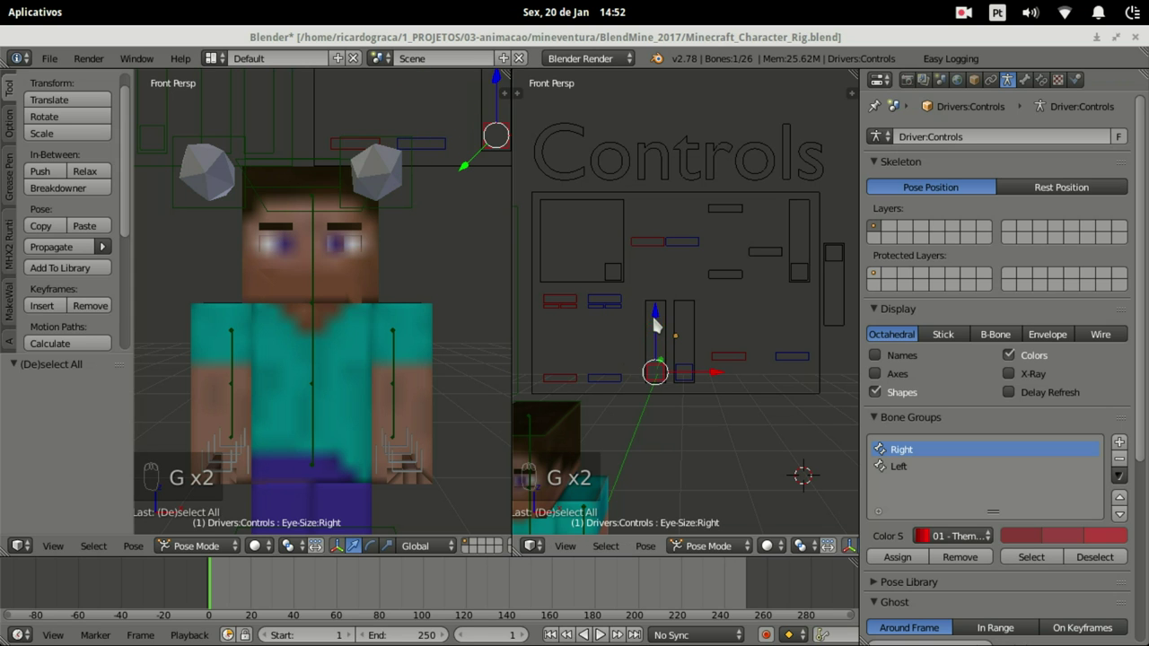
drag(688, 372, 679, 355)
Step: Reselect the eye target and drag it up and down to make the eyes follow
middle_click(655, 262)
right_click(666, 263)
middle_click(665, 263)
right_click(665, 263)
key(g)
drag(665, 263, 672, 256)
drag(672, 256, 671, 311)
drag(615, 284, 628, 254)
key(g)
drag(661, 252, 652, 268)
drag(653, 268, 653, 244)
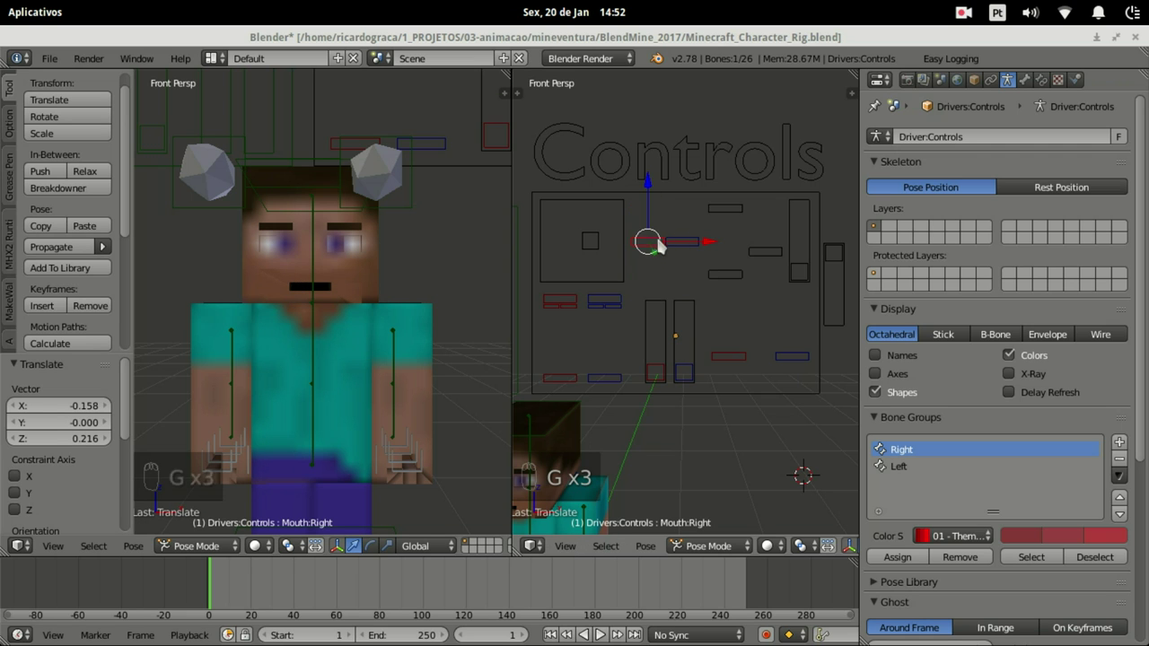
Step: Move the mouth handles one by one so the mouth reshapes and the teeth show
drag(698, 243, 715, 221)
key(g)
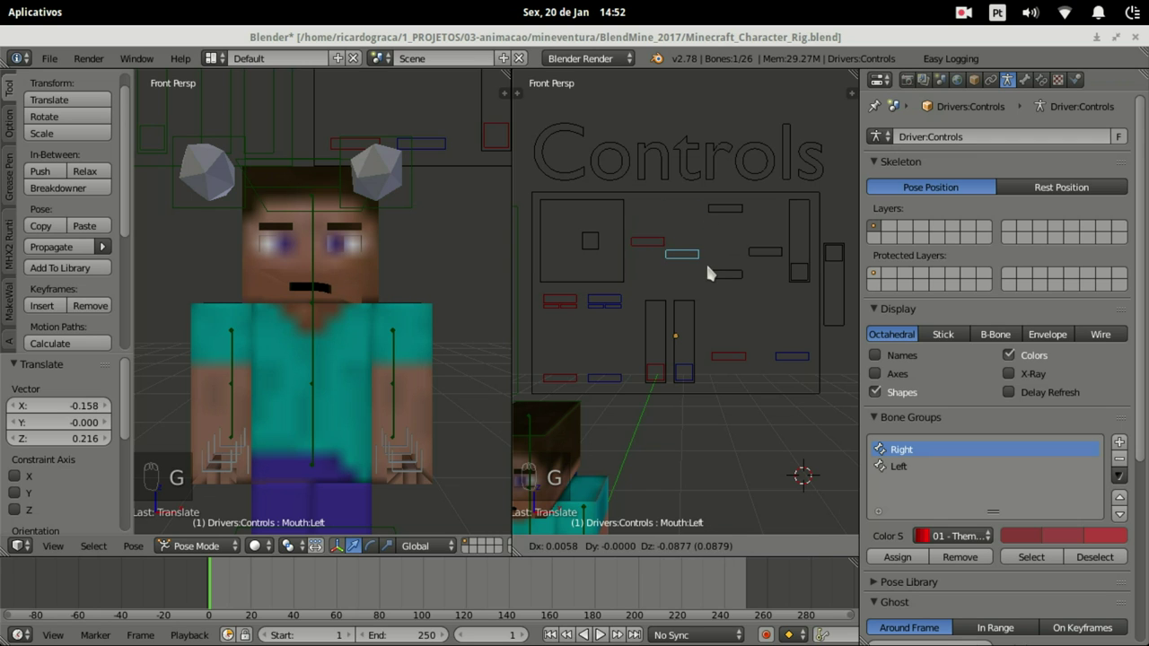
drag(729, 211, 732, 194)
key(g)
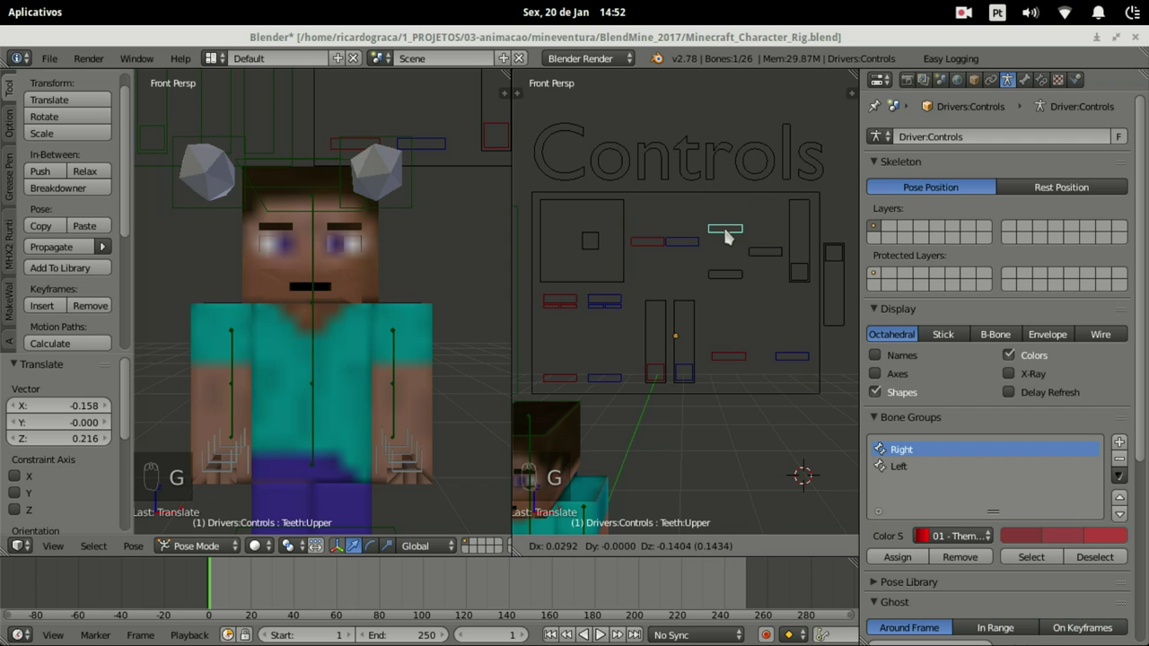
drag(727, 273, 724, 244)
key(g)
click(724, 244)
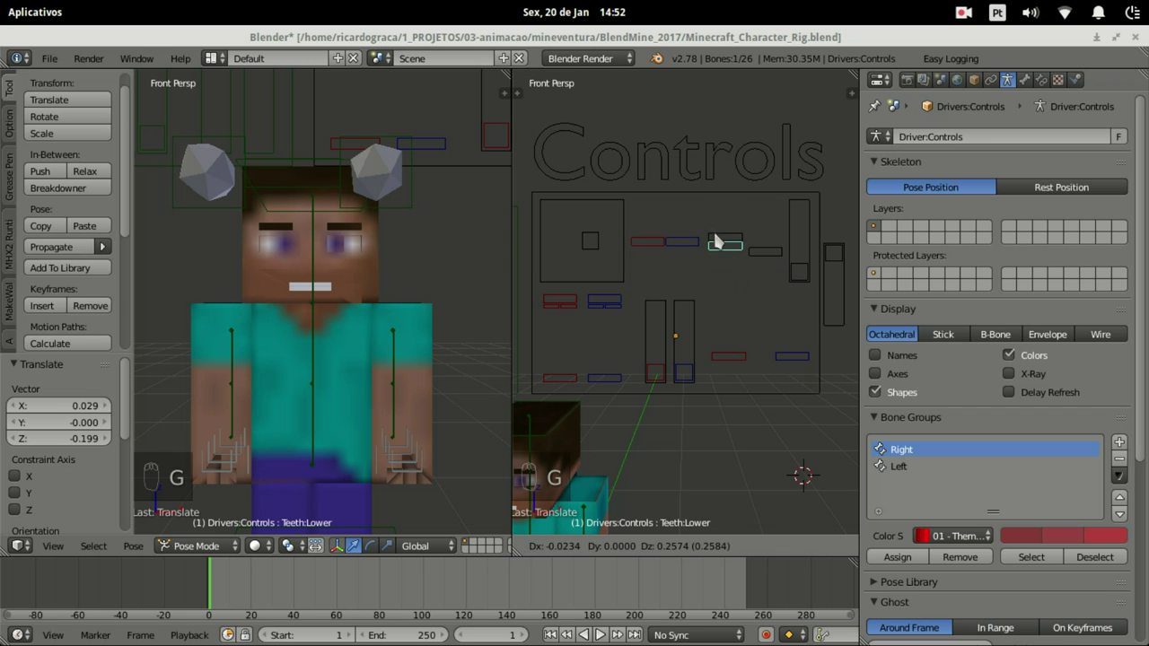
drag(778, 255, 735, 281)
key(g)
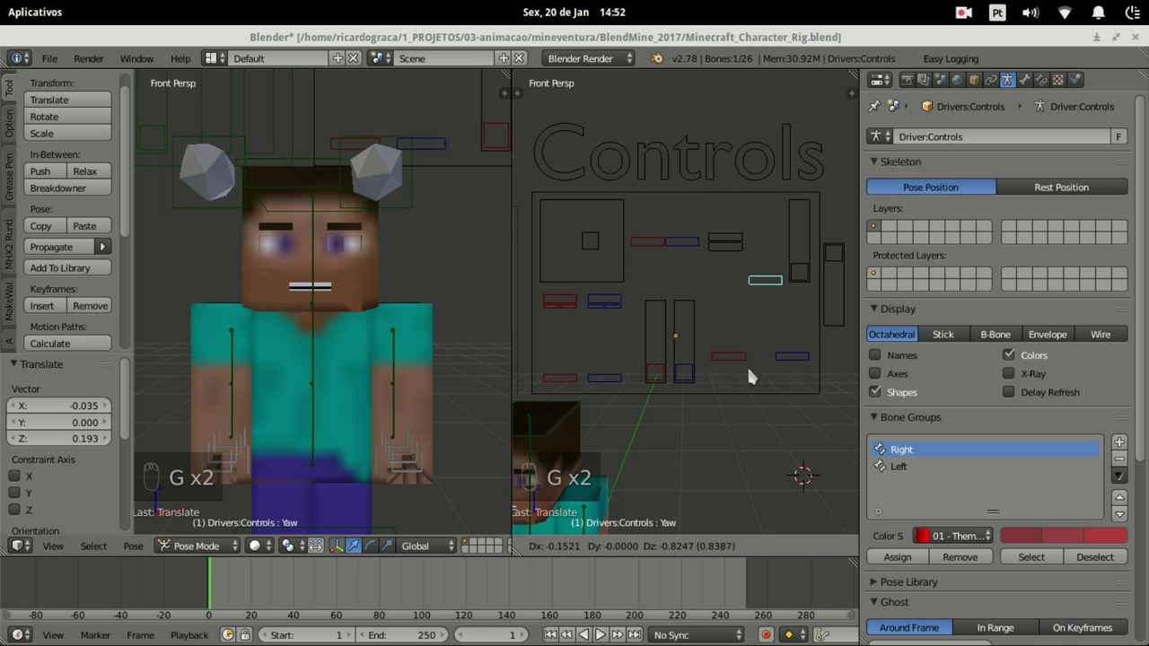
Step: Slide the tall right slider handle up to test its mouth driver
drag(802, 271, 807, 294)
key(g)
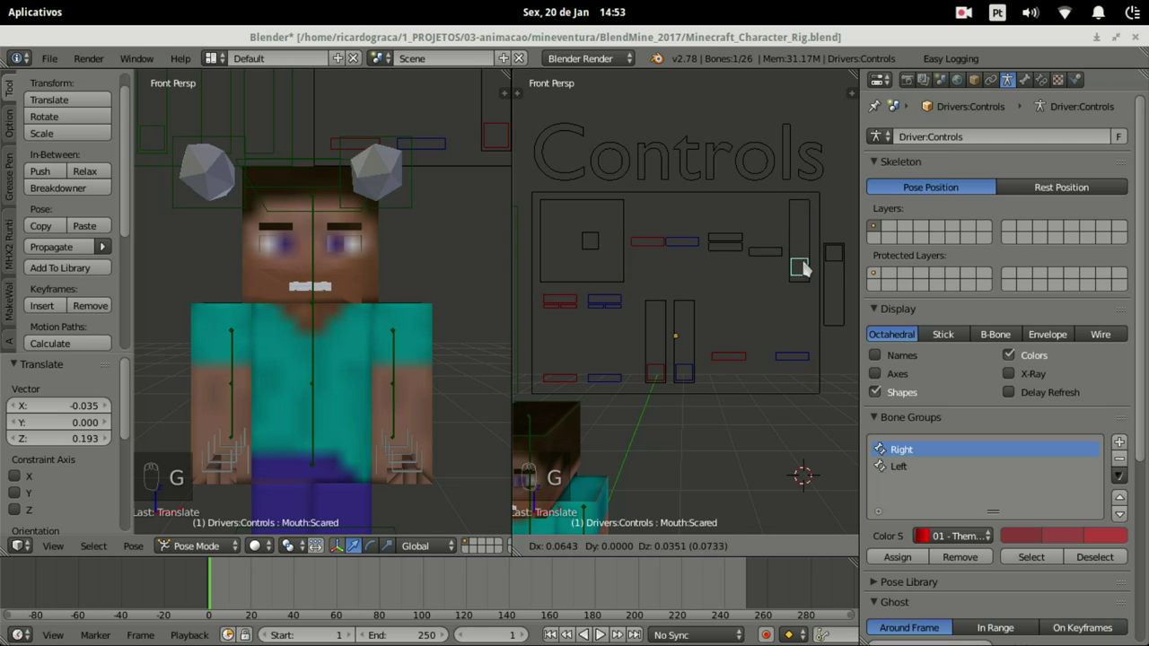
drag(843, 253, 830, 168)
key(g)
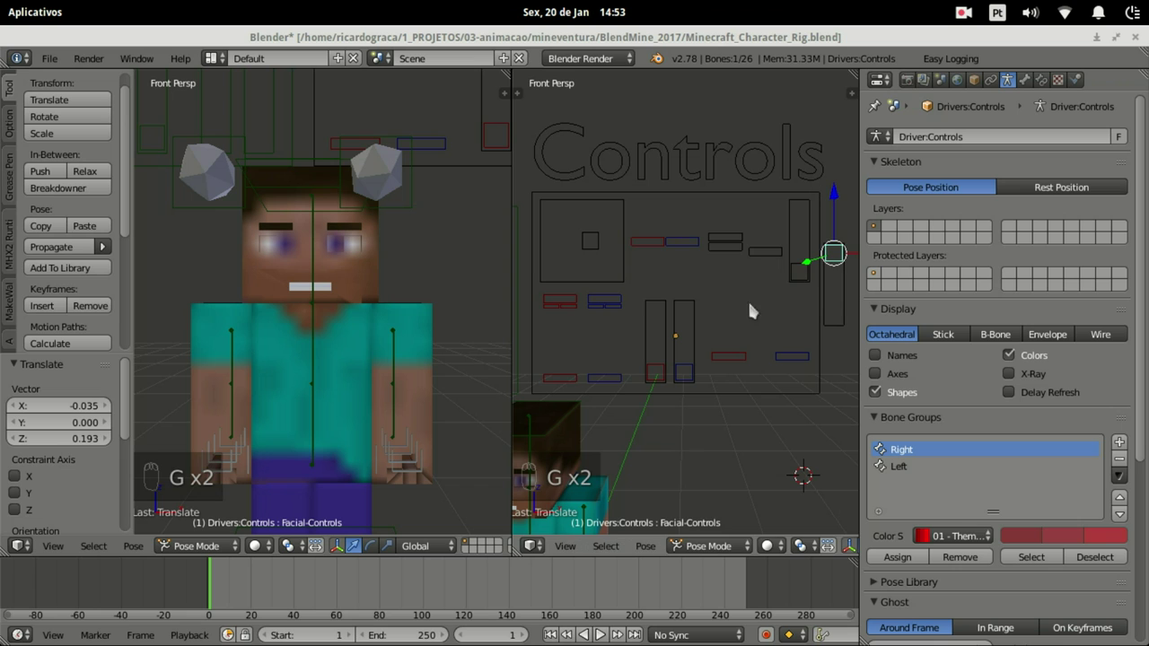
Step: Move the eyebrow bars, including the lower right one, to raise each eyebrow
middle_click(735, 365)
drag(735, 365, 734, 369)
key(g)
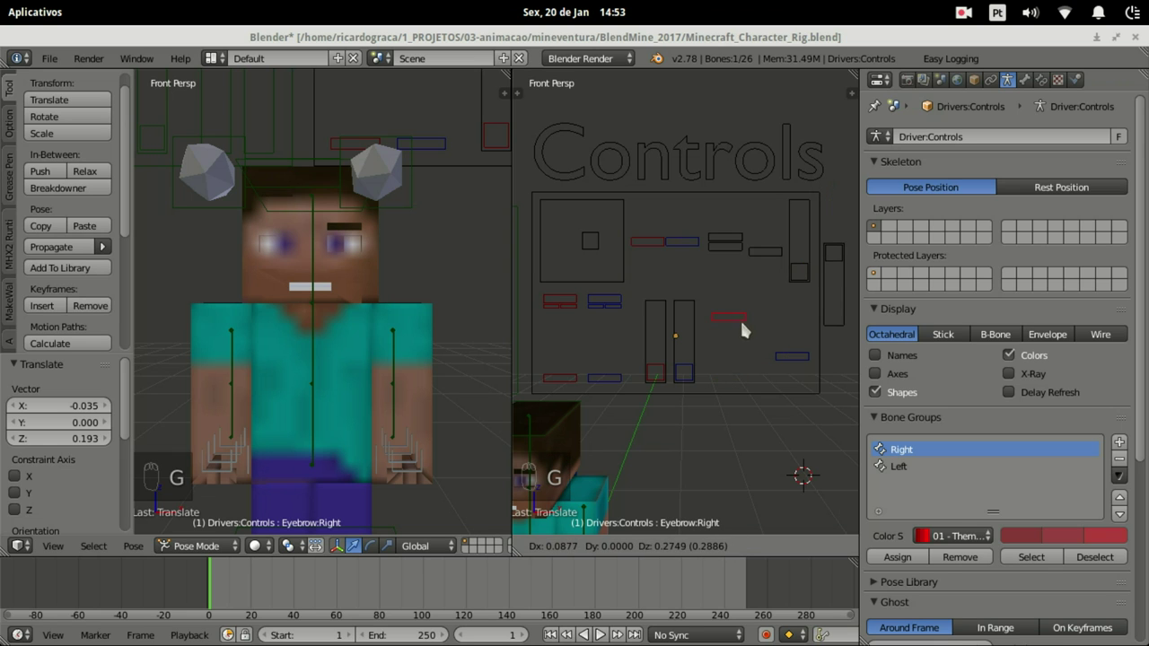
drag(825, 359, 794, 367)
key(g)
drag(793, 367, 792, 351)
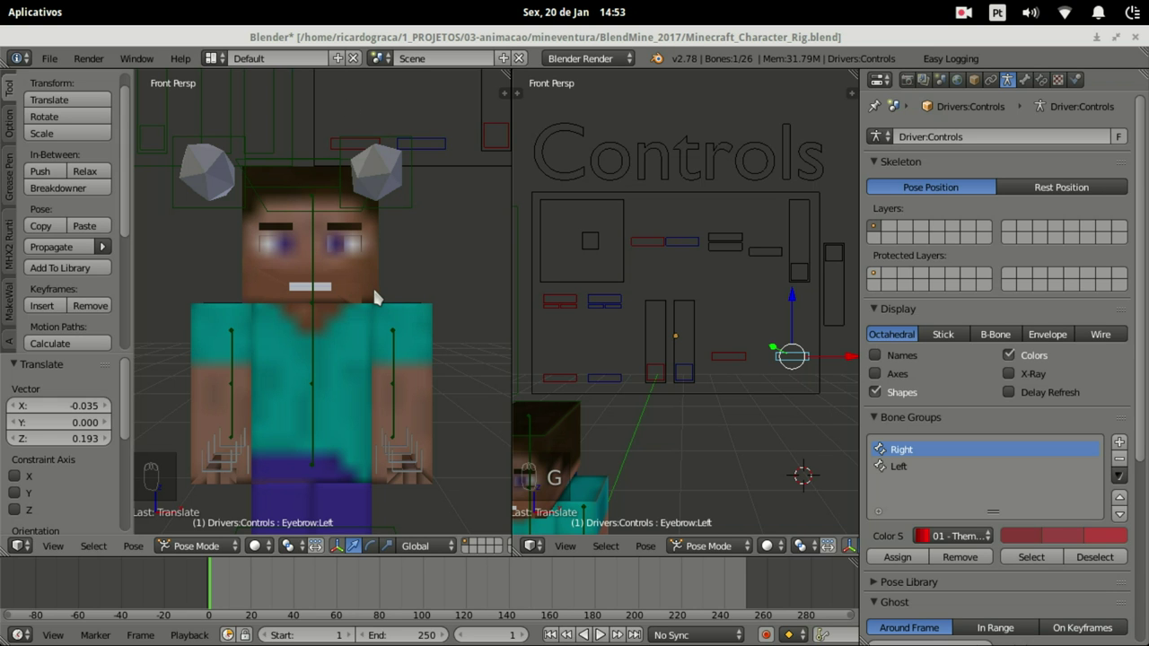
Step: Orbit the left viewport to look at the changed face from an angle
drag(260, 301, 265, 317)
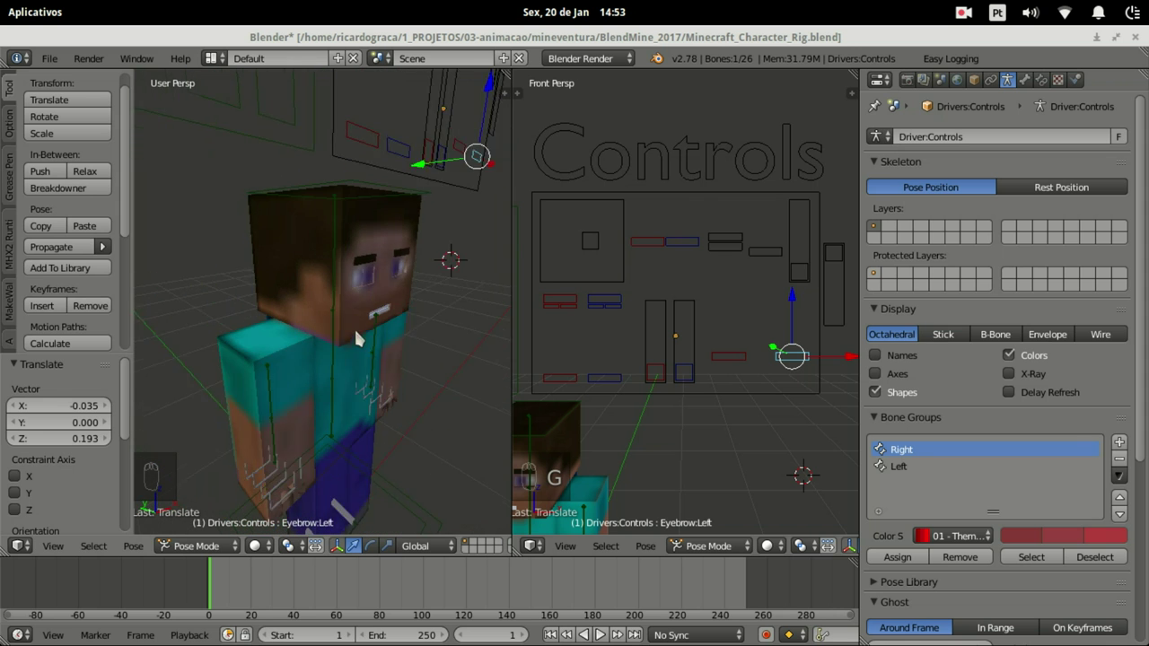
middle_click(342, 330)
middle_click(303, 324)
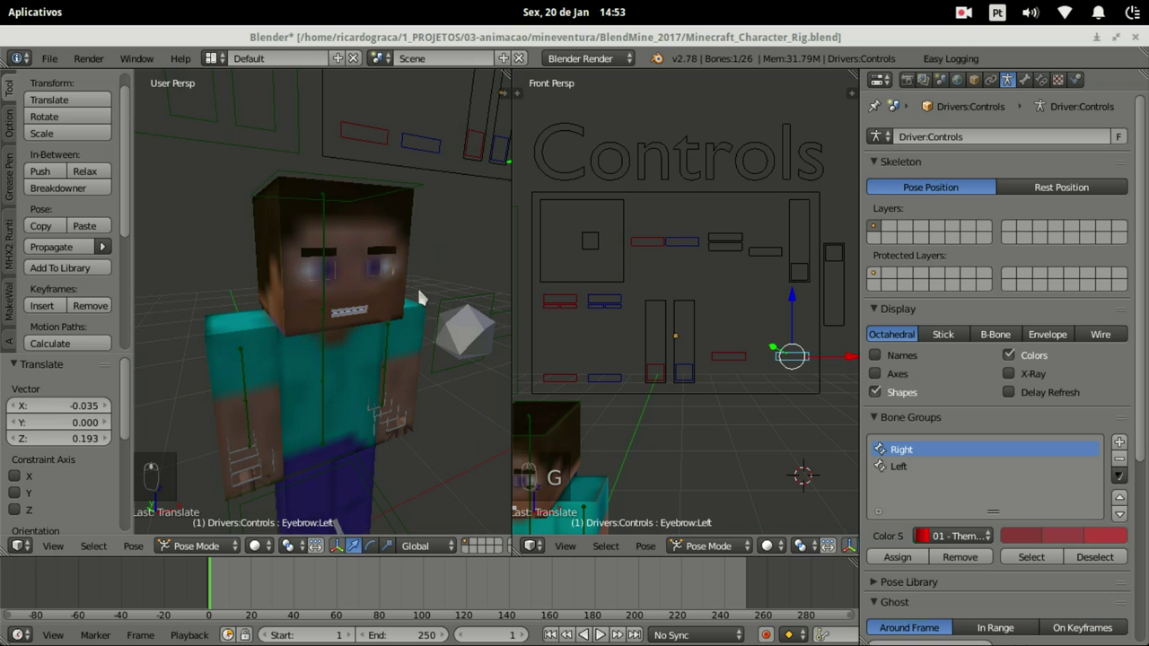
middle_click(397, 270)
middle_click(393, 270)
middle_click(394, 265)
click(388, 262)
middle_click(386, 261)
Step: Orbit further around the head, zoom out and select the Design board armature
drag(397, 261, 416, 262)
middle_click(453, 267)
middle_click(413, 259)
drag(407, 259, 428, 265)
drag(428, 265, 429, 265)
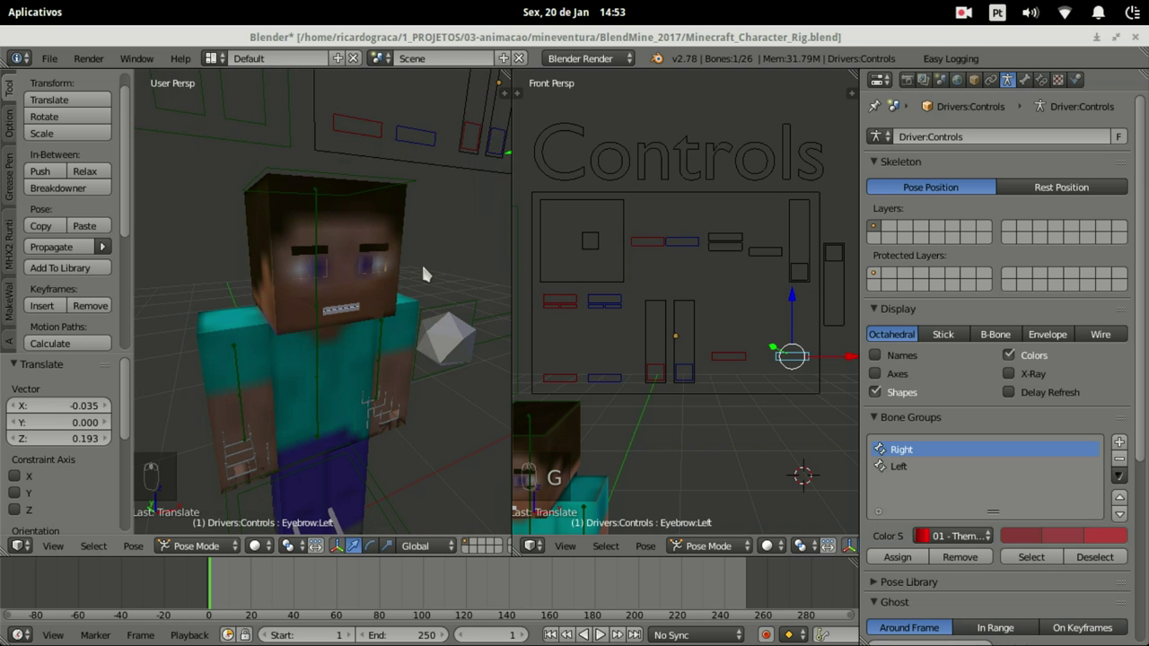
middle_click(427, 271)
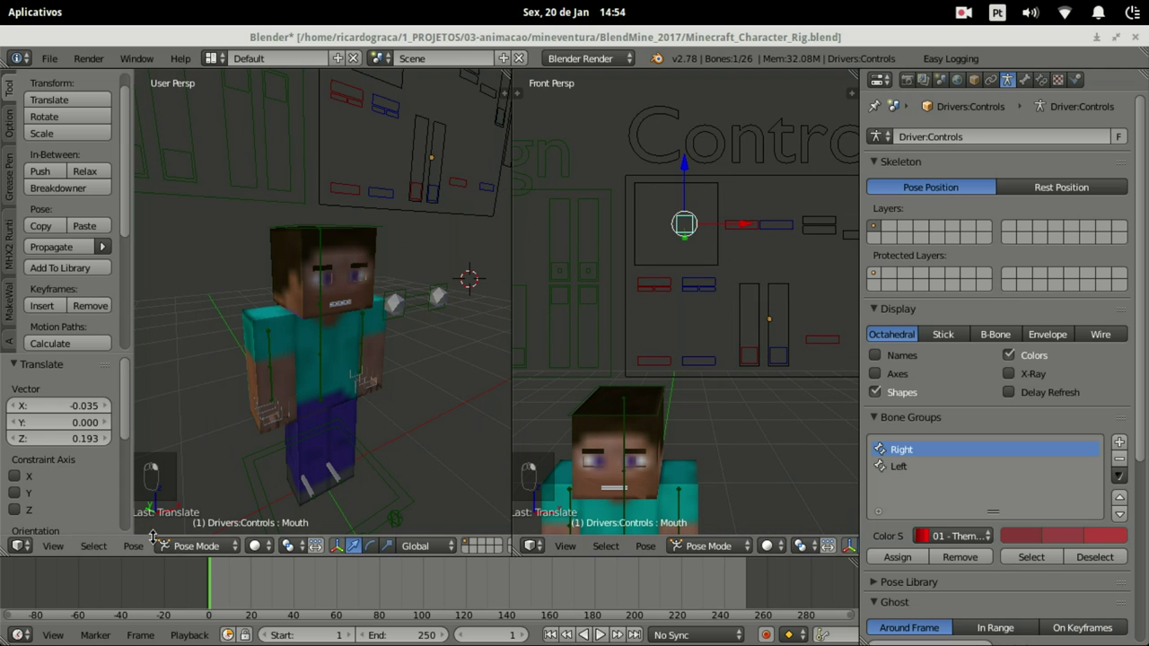
right_click(193, 552)
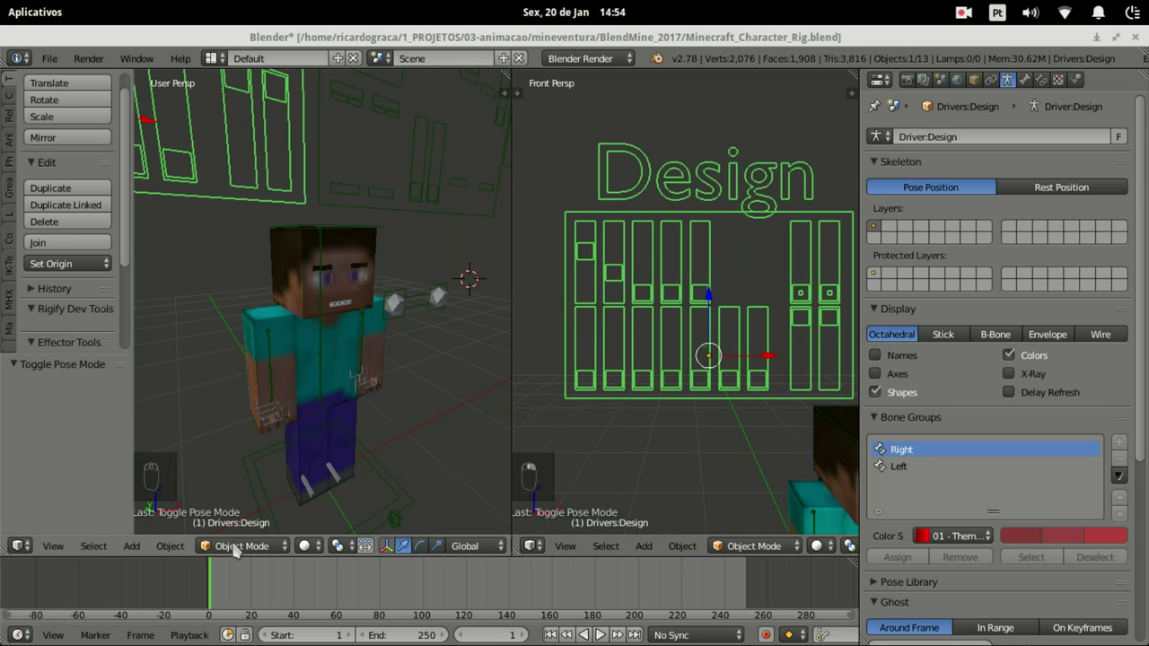
Step: Enter Pose Mode on the Design board and move one of its handles
click(233, 505)
click(230, 492)
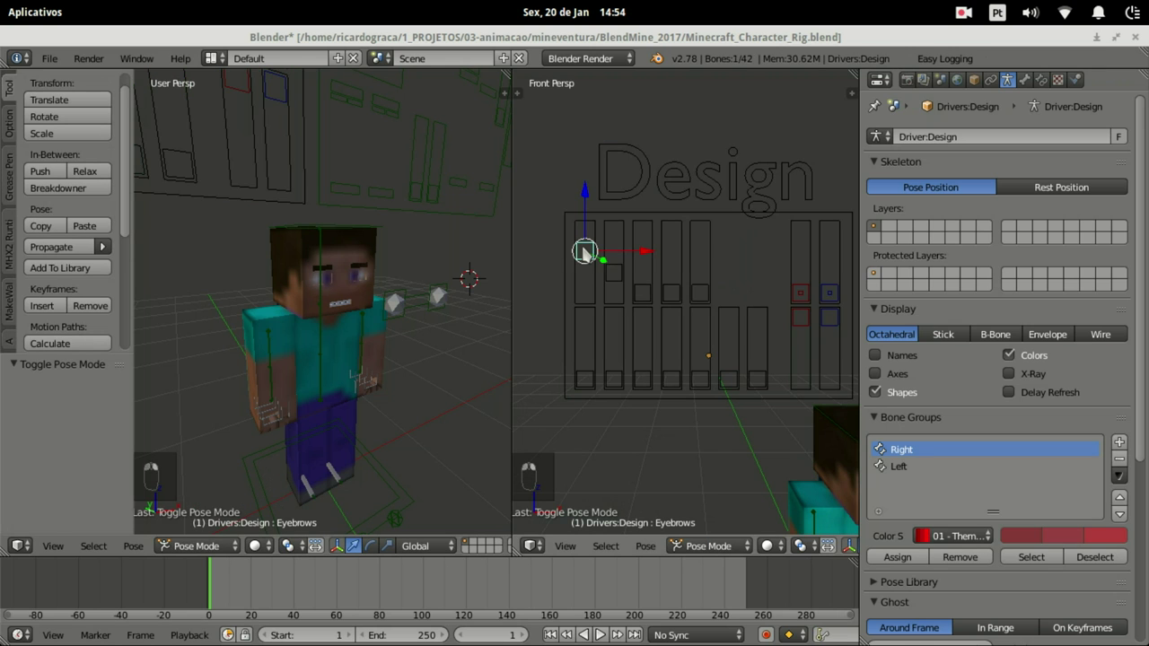
key(g)
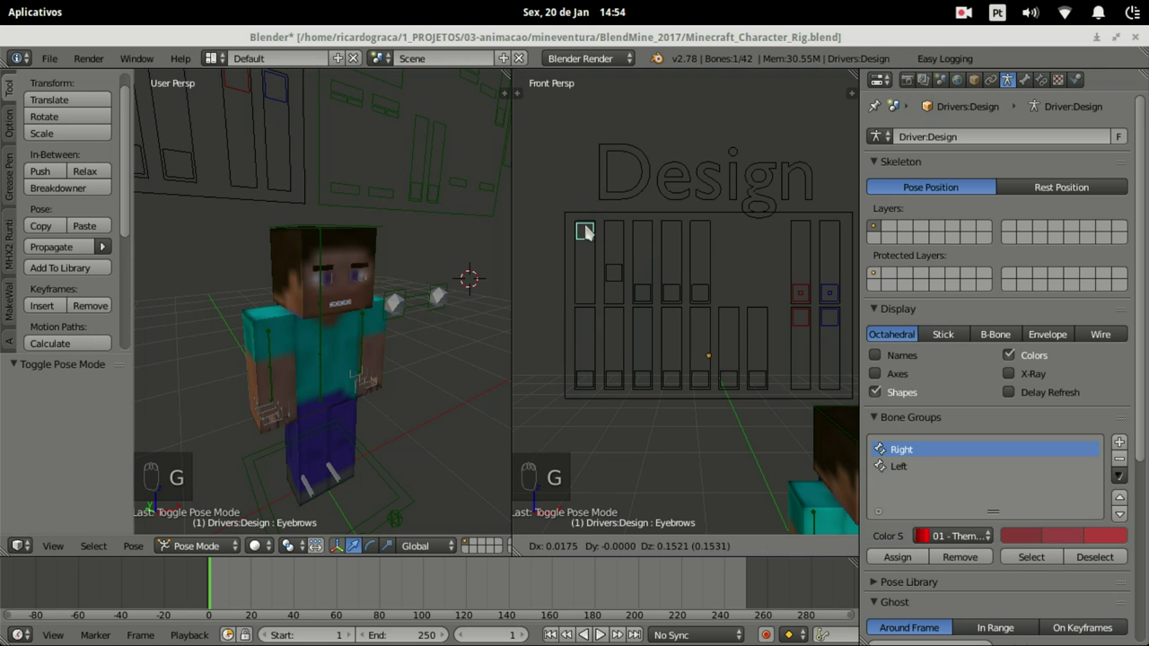
key(g)
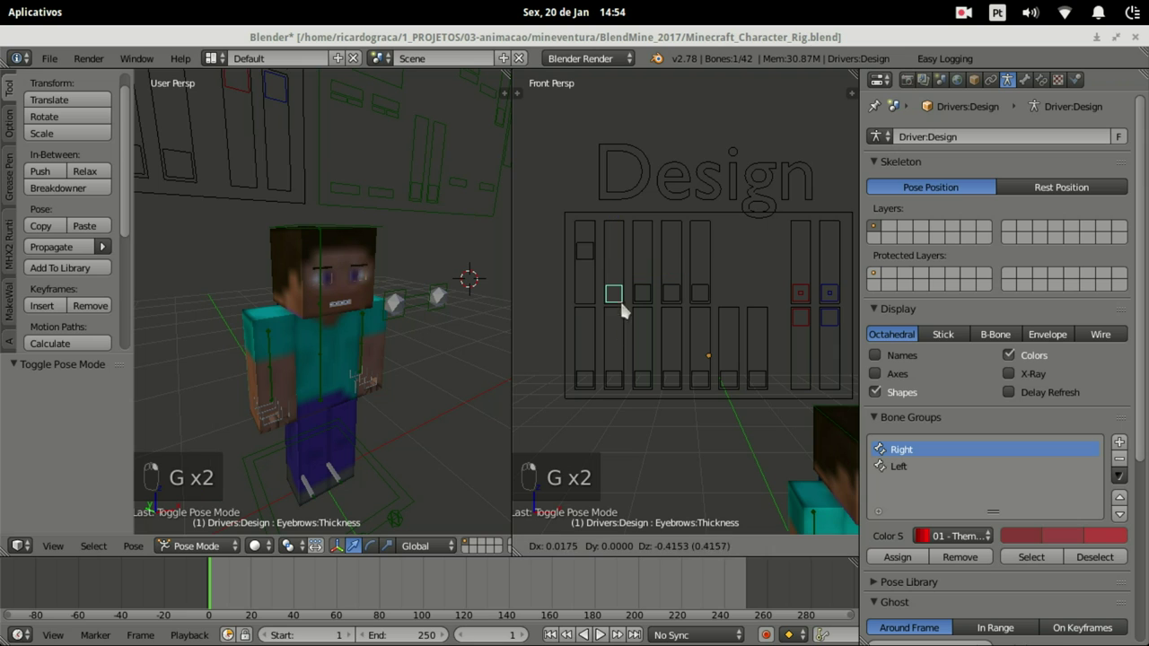
drag(630, 230, 652, 302)
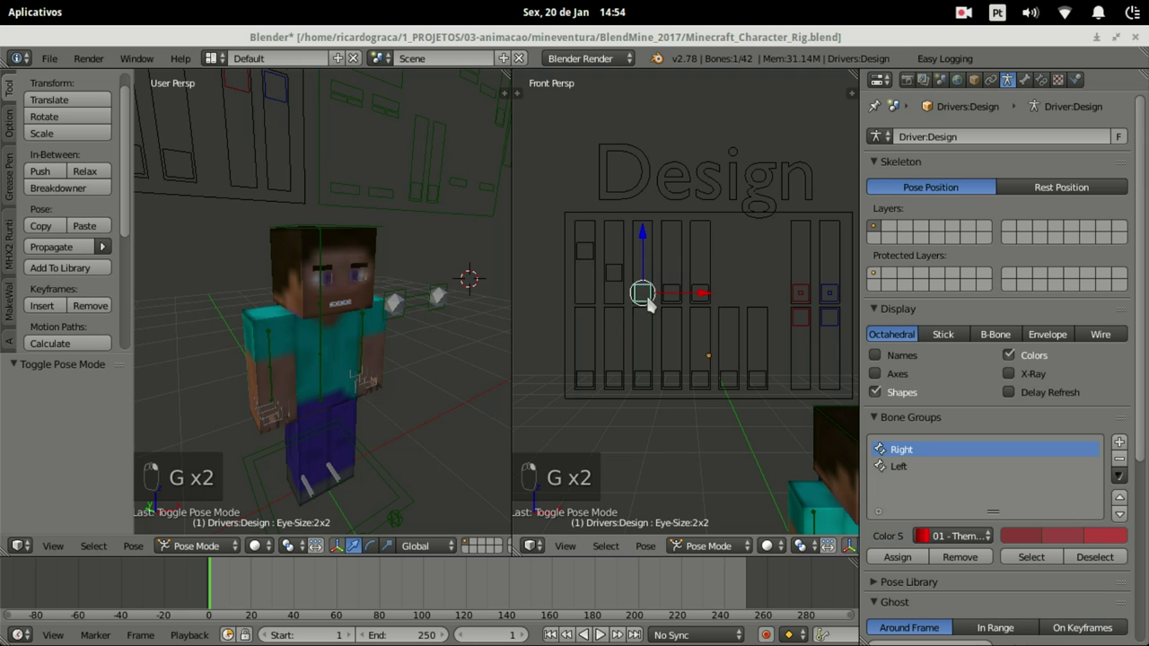
click(647, 305)
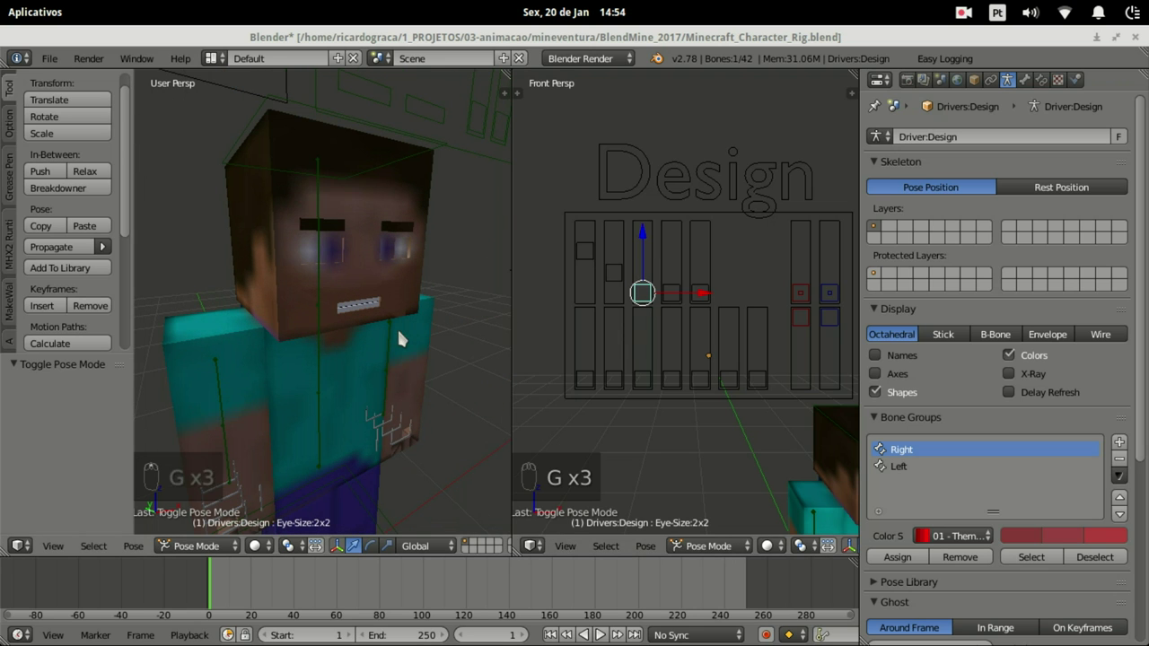
key(g)
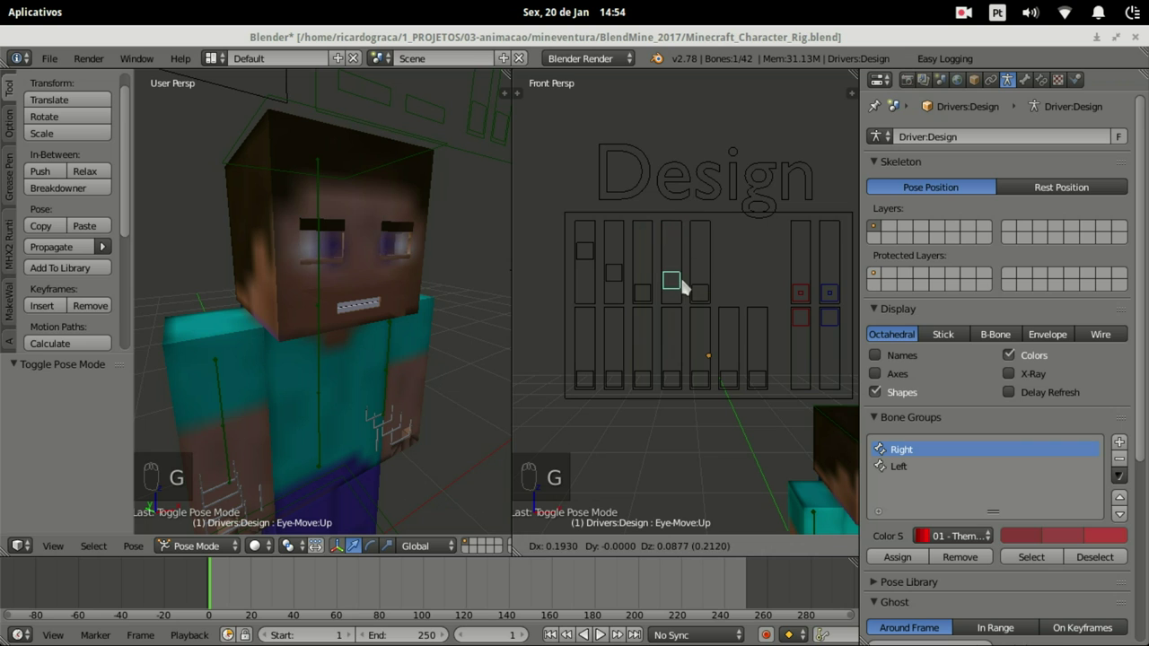
Step: Slide the face board controls to drive the eyebrows and a mouth control up and down
key(g)
key(g)
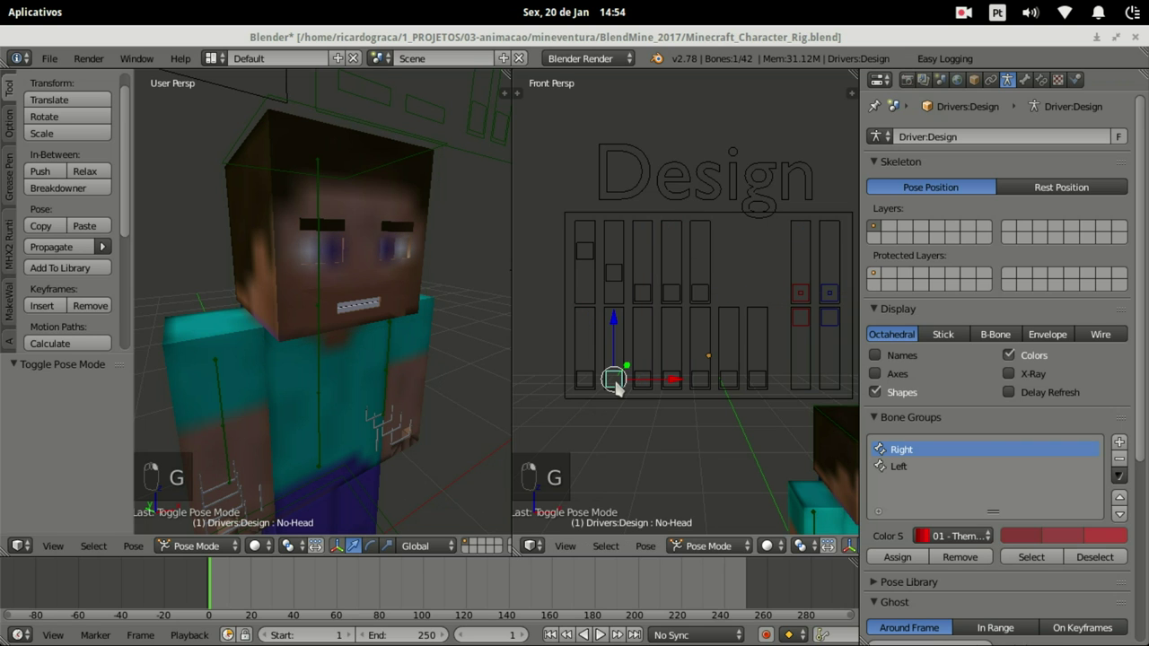
key(g)
key(g)
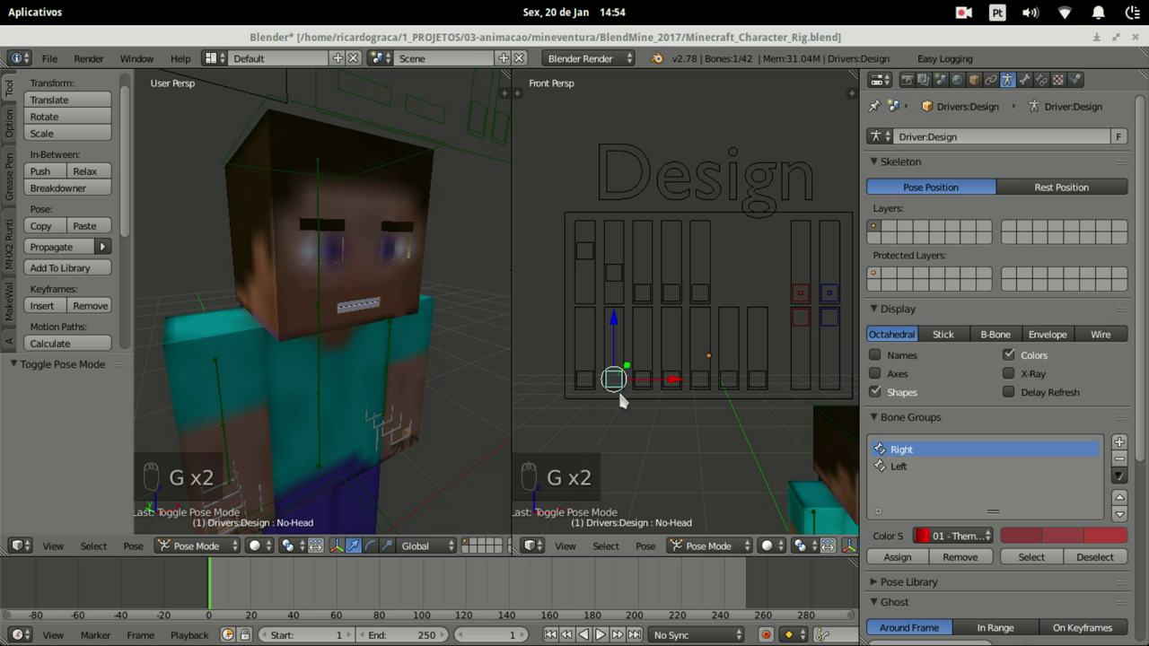
key(g)
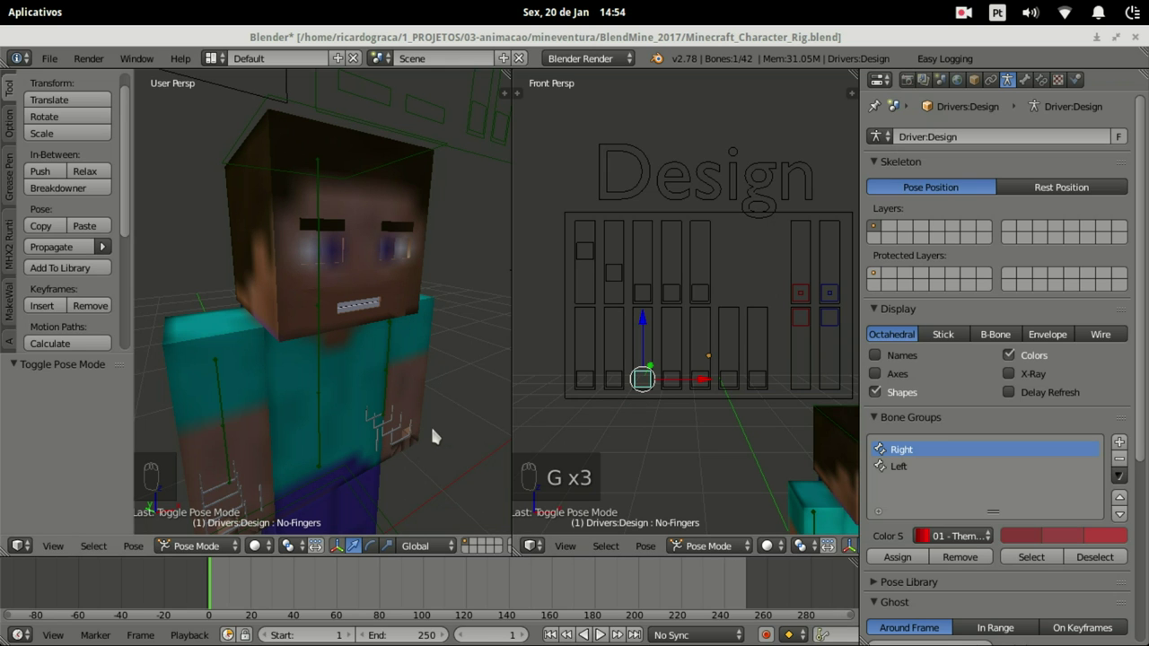
drag(440, 354, 668, 386)
key(g)
drag(679, 378, 683, 400)
key(g)
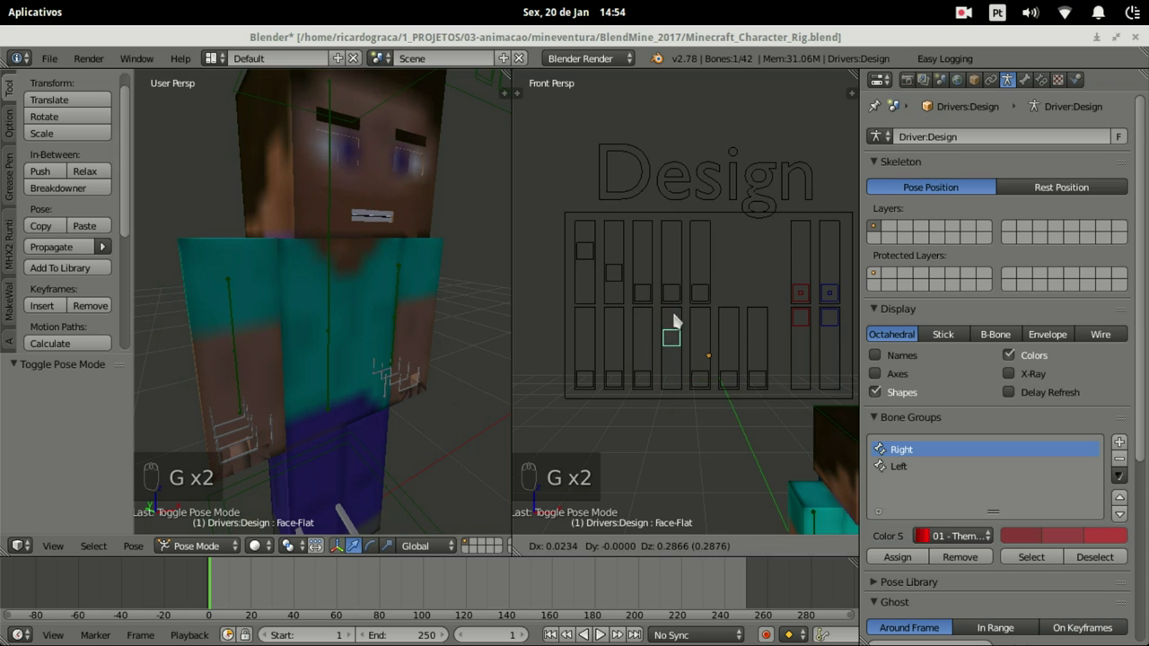
Step: Push the next sliders and a lower-row slider down to test the mouth drivers
right_click(723, 379)
key(g)
drag(723, 378, 722, 405)
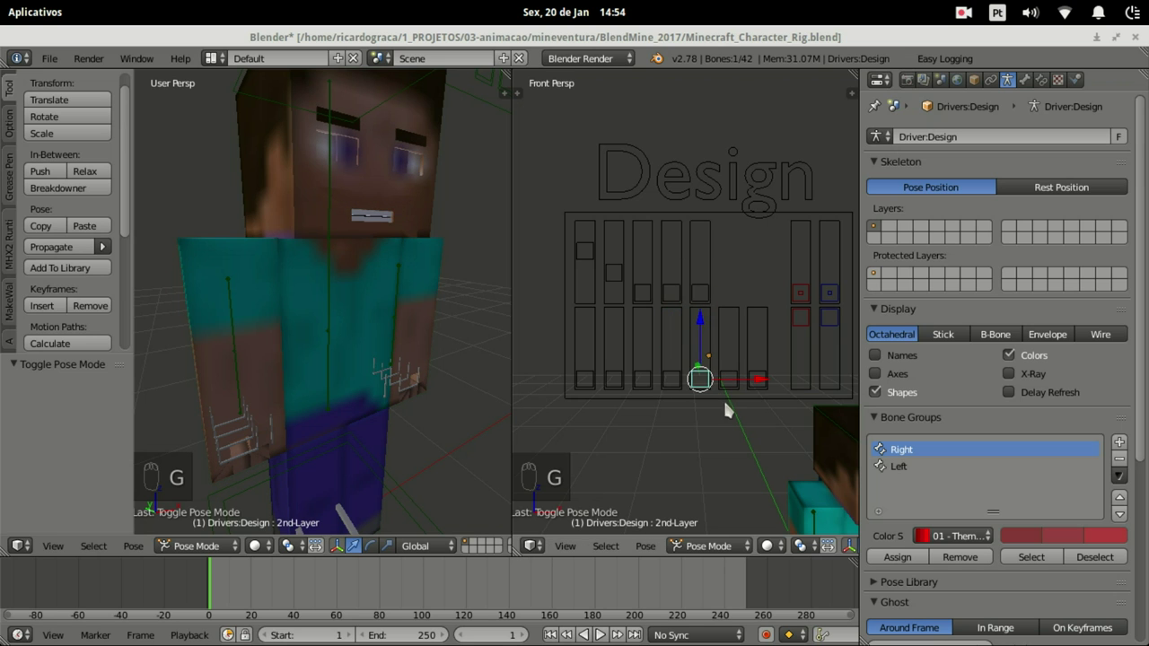
drag(744, 382, 730, 365)
key(g)
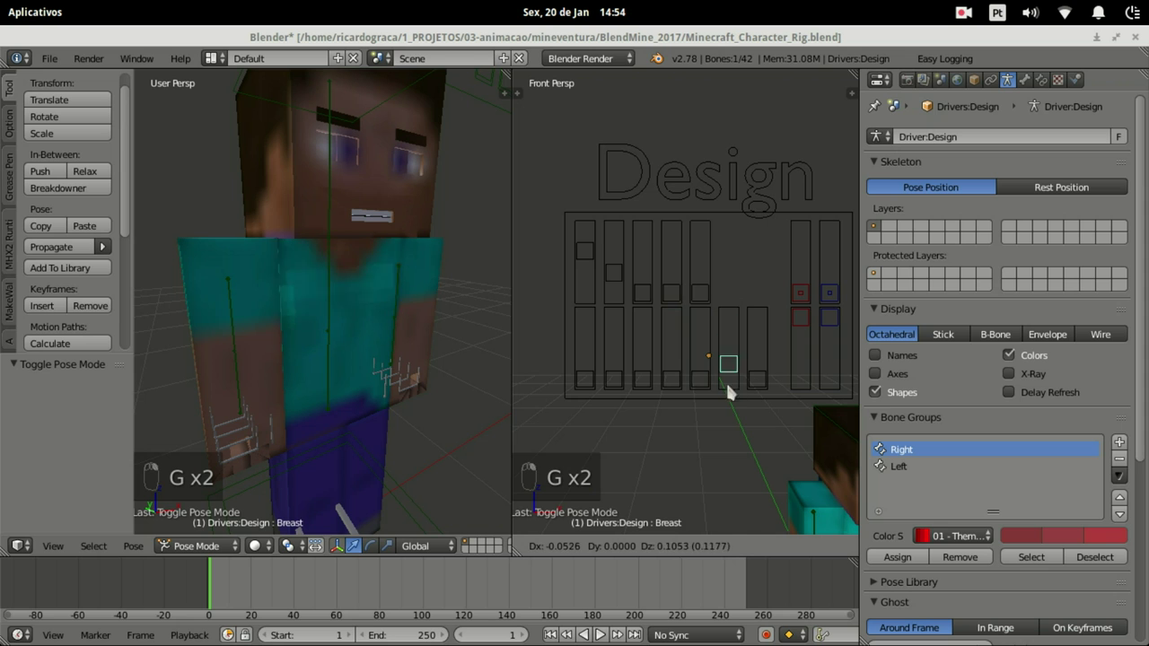
drag(730, 413, 757, 388)
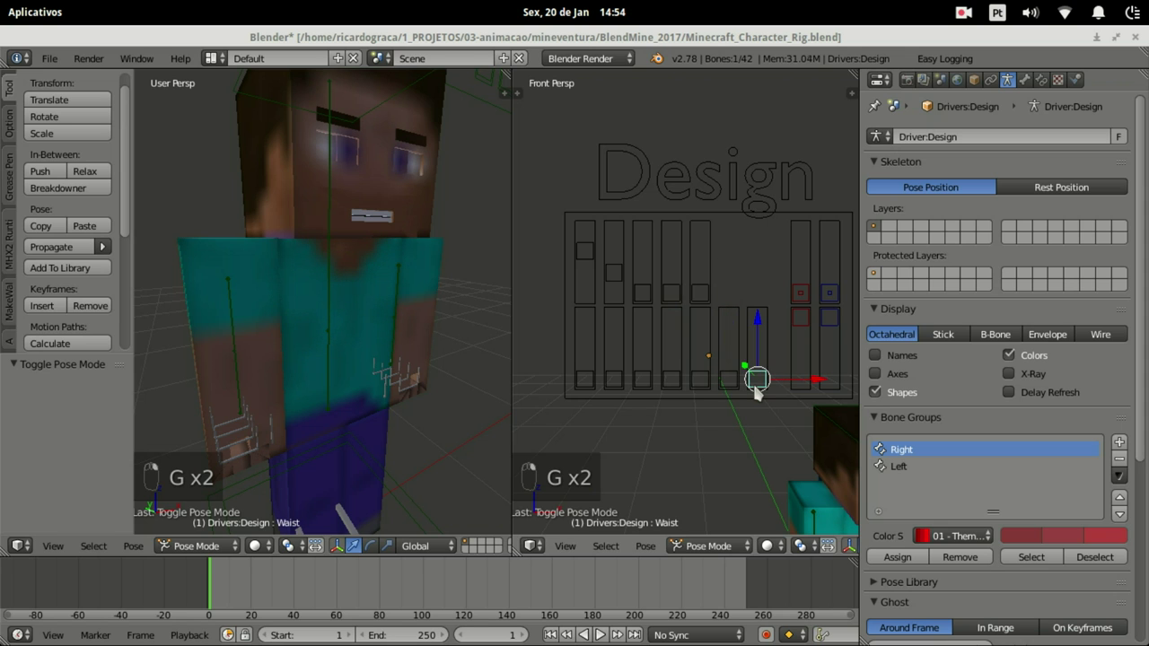
key(g)
Step: Move both eye control squares around the board to turn and aim the eyes
drag(760, 423, 811, 325)
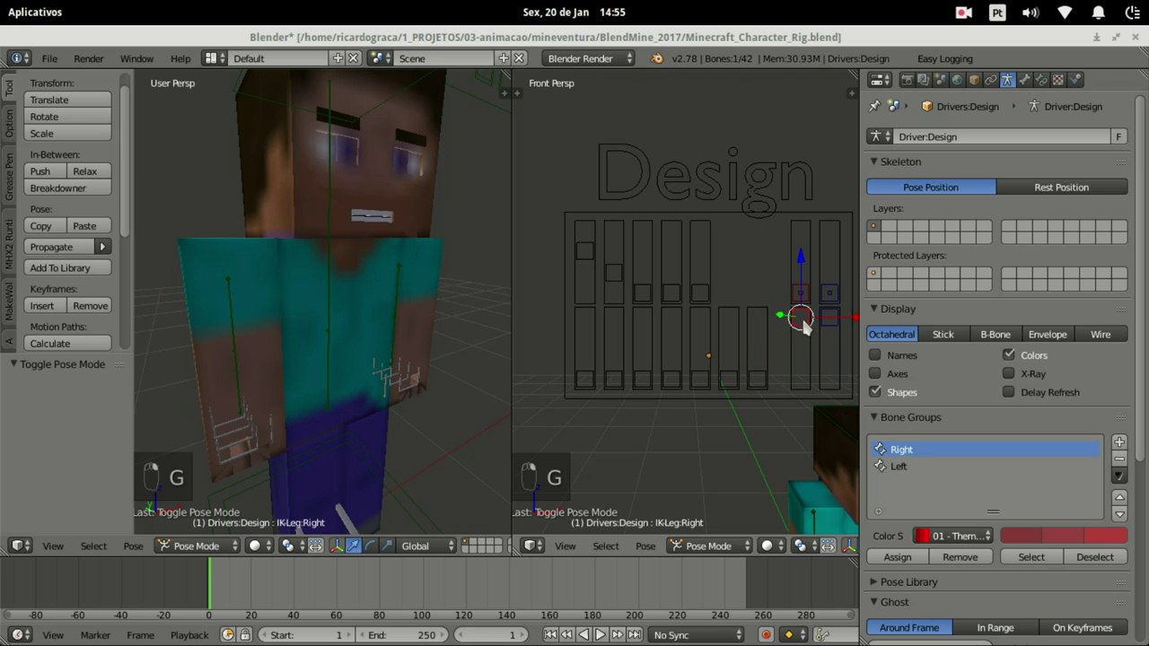
drag(808, 276, 425, 459)
drag(398, 449, 847, 350)
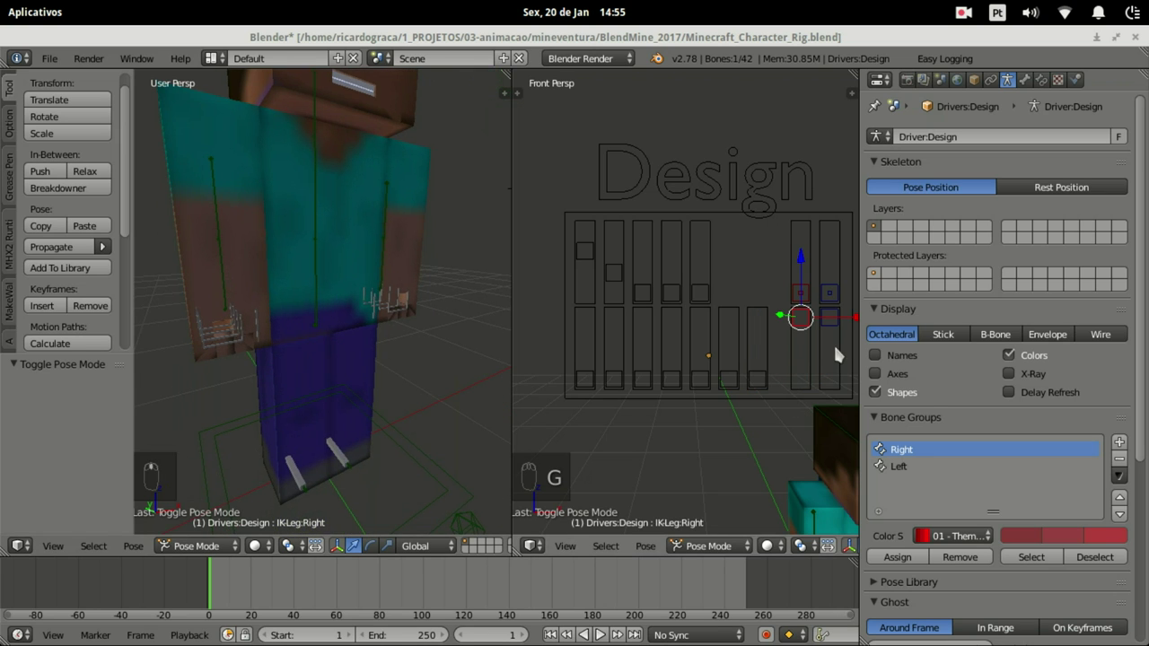
key(g)
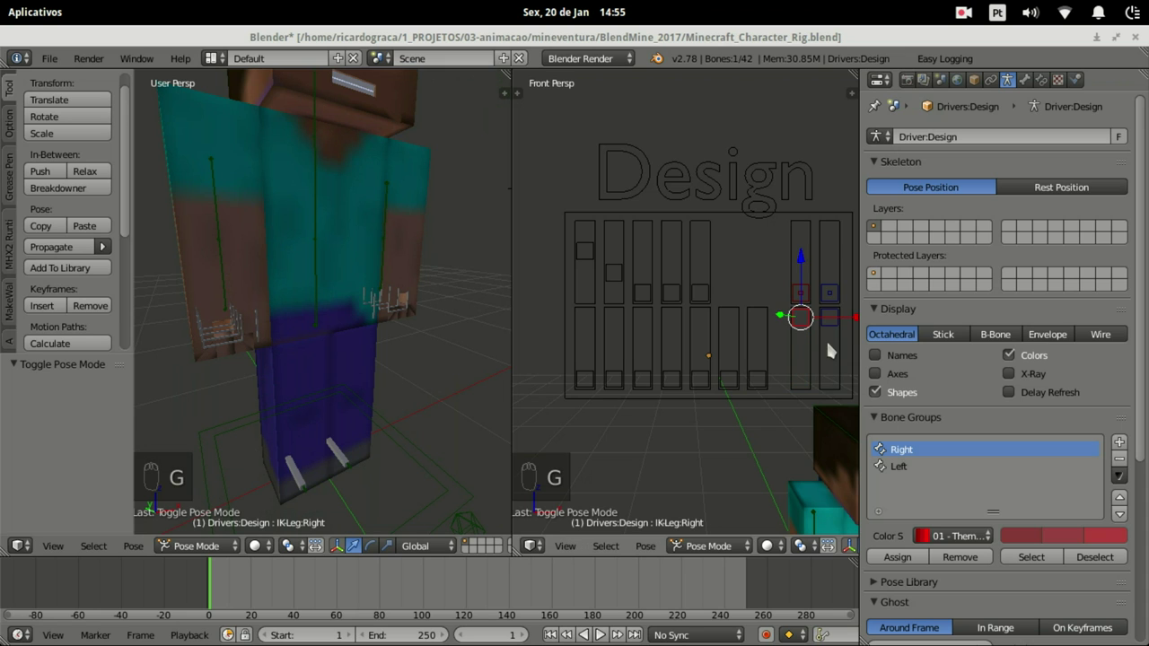
drag(839, 330, 829, 381)
key(g)
drag(830, 367, 808, 292)
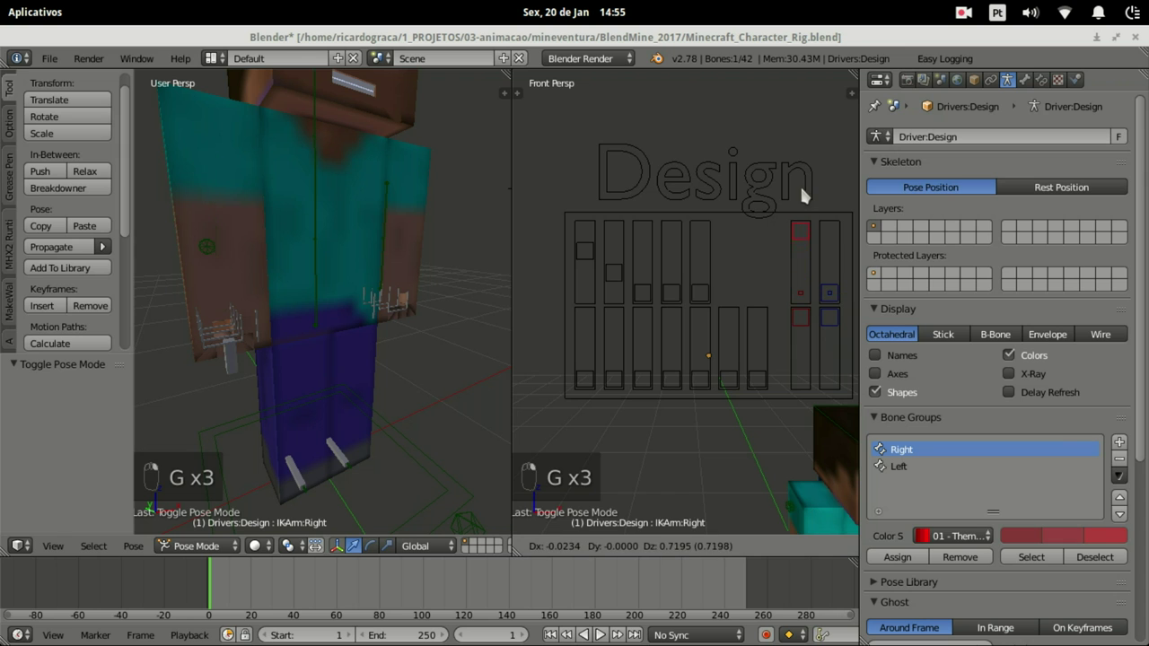
drag(804, 190, 362, 291)
key(g)
drag(355, 283, 401, 304)
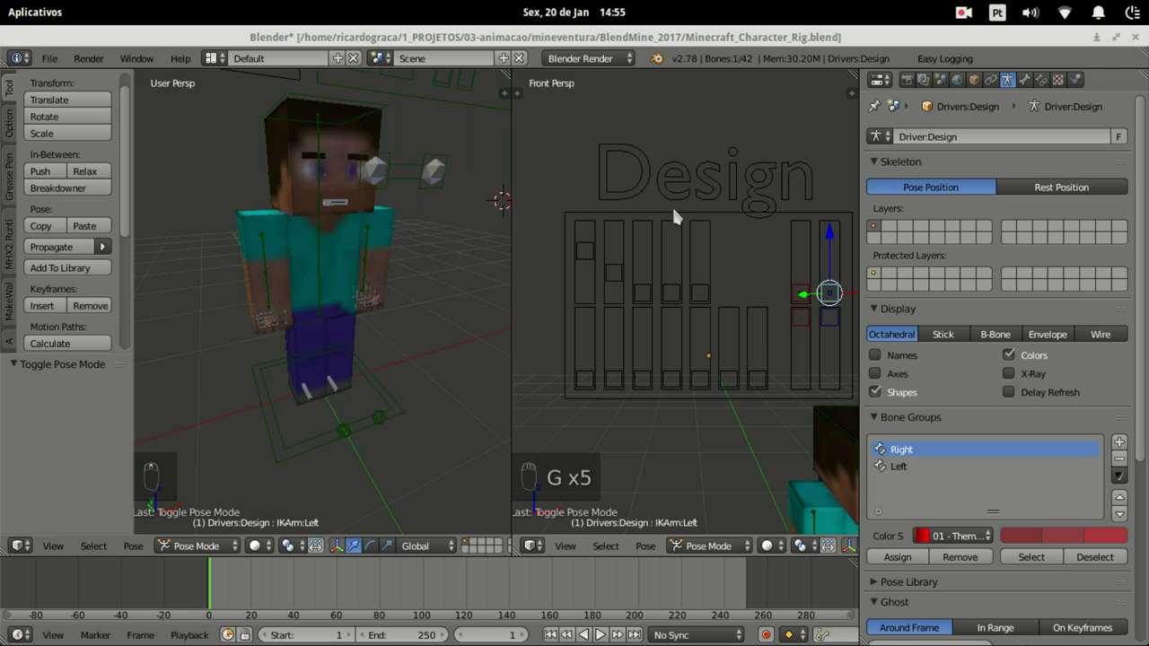
Step: Frame the Char-Bones rig, enter posing and rotate both arm bones
drag(202, 549, 330, 386)
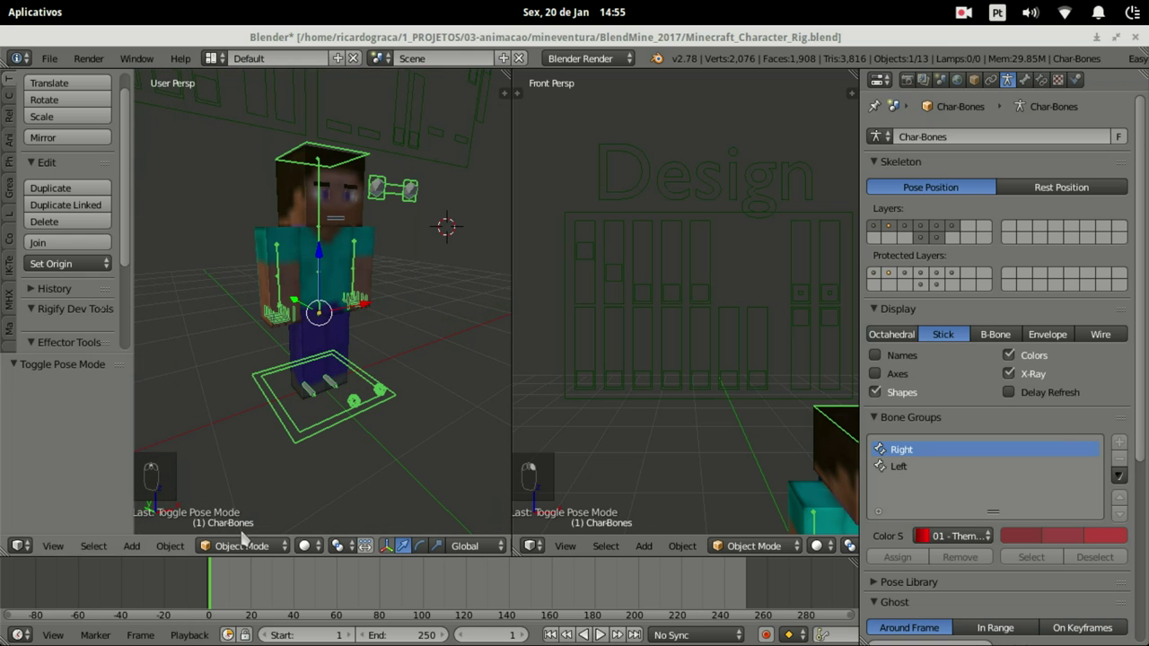
drag(233, 552, 238, 509)
drag(267, 477, 286, 272)
key(r)
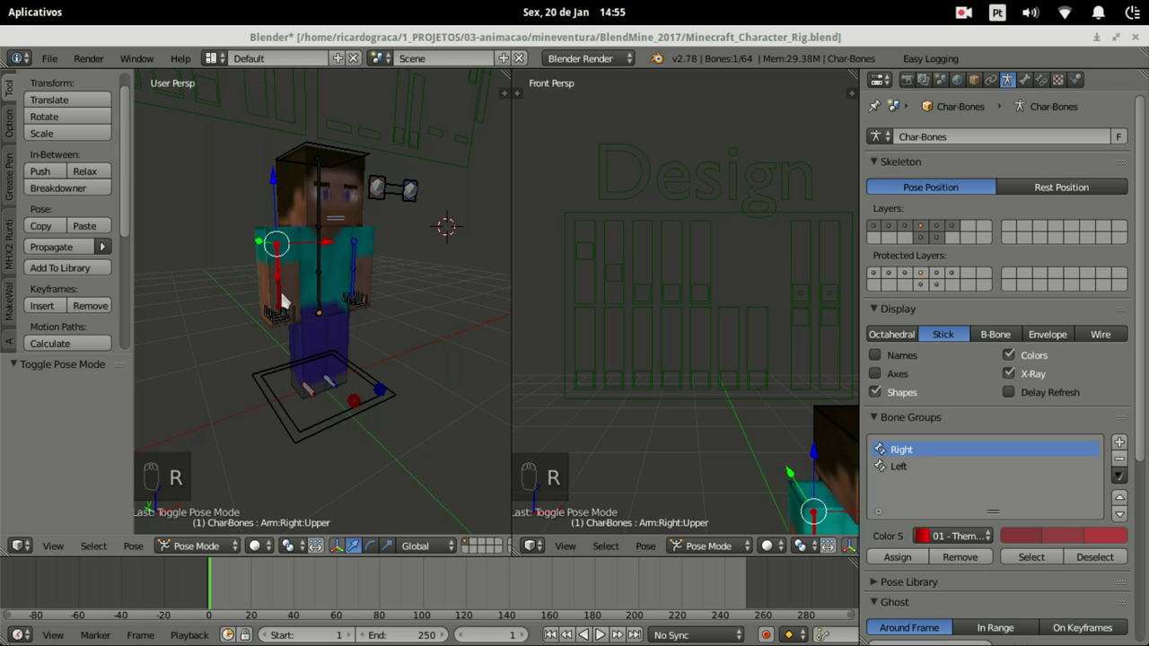
drag(331, 346, 414, 212)
key(r)
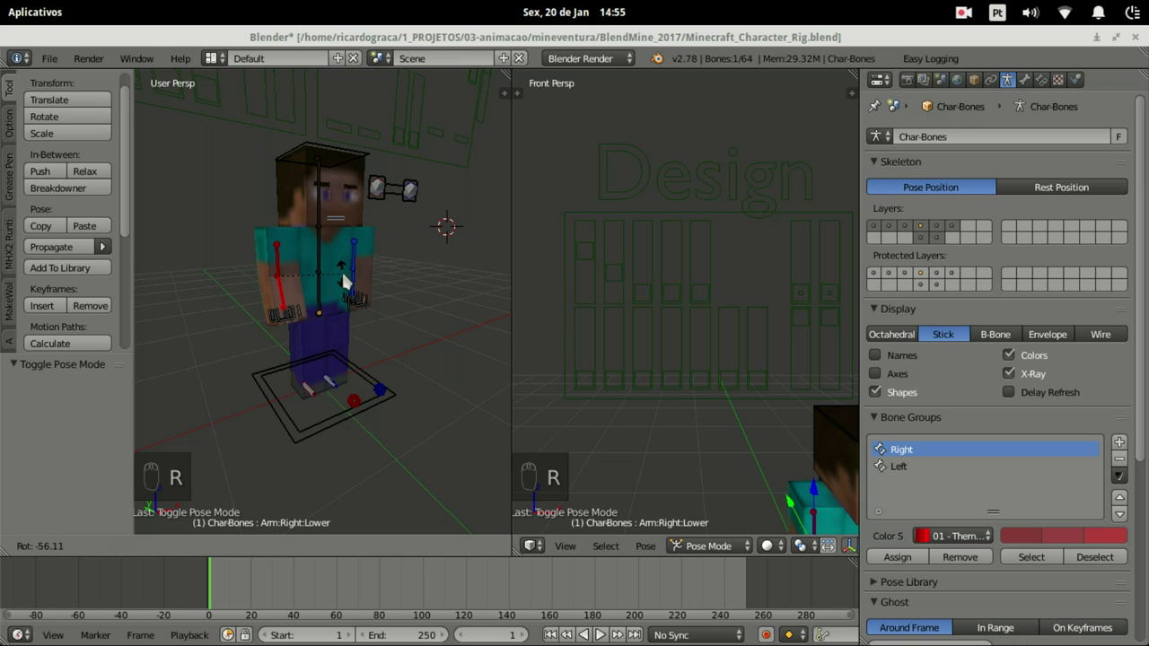
drag(333, 210, 410, 209)
key(r)
Step: Rotate the head bone to turn the character's head, then reset it
right_click(409, 208)
key(r)
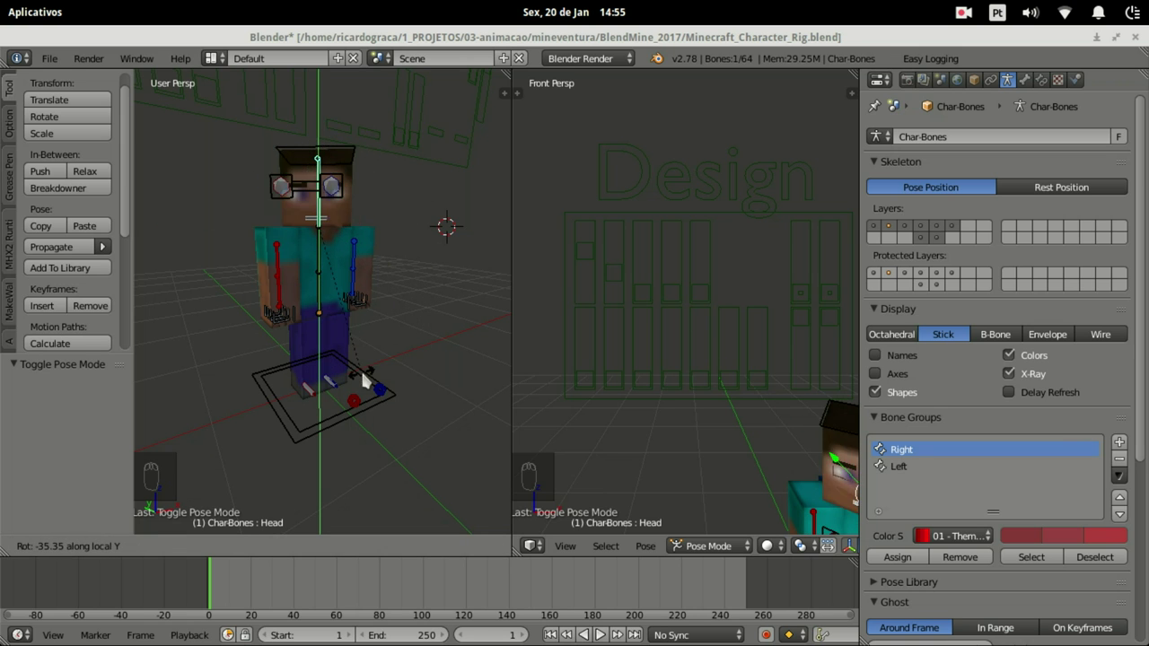
drag(370, 283, 402, 317)
key(r)
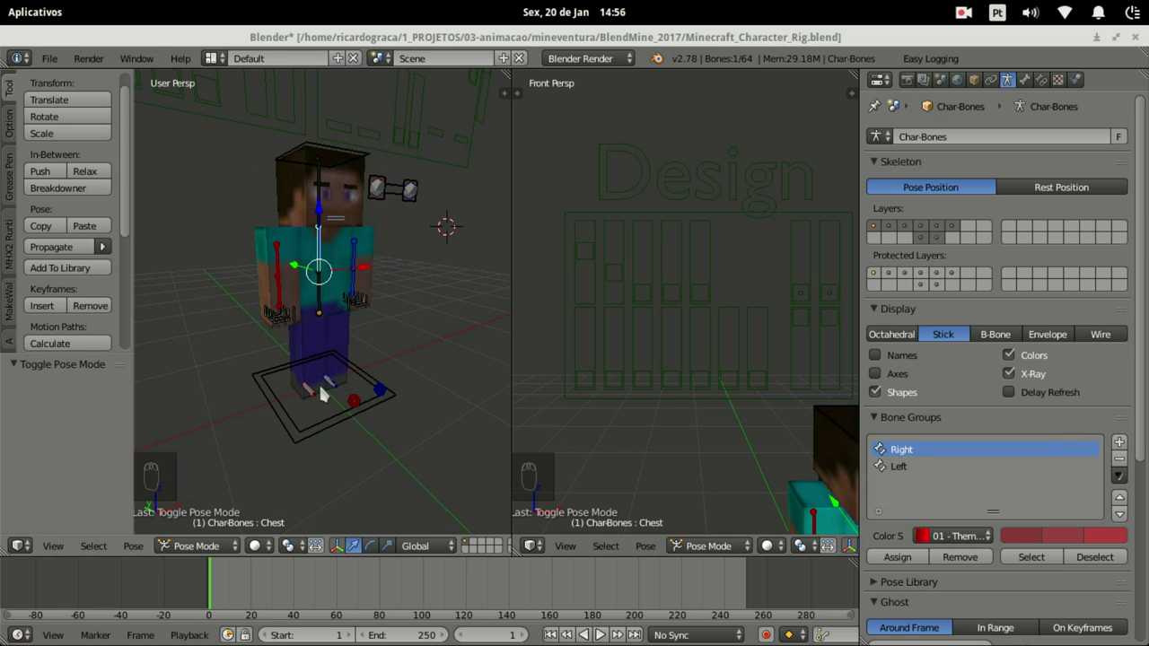
Step: Grab the leg bone to lift the leg and foot, then return it to rest
drag(323, 403, 328, 388)
key(g)
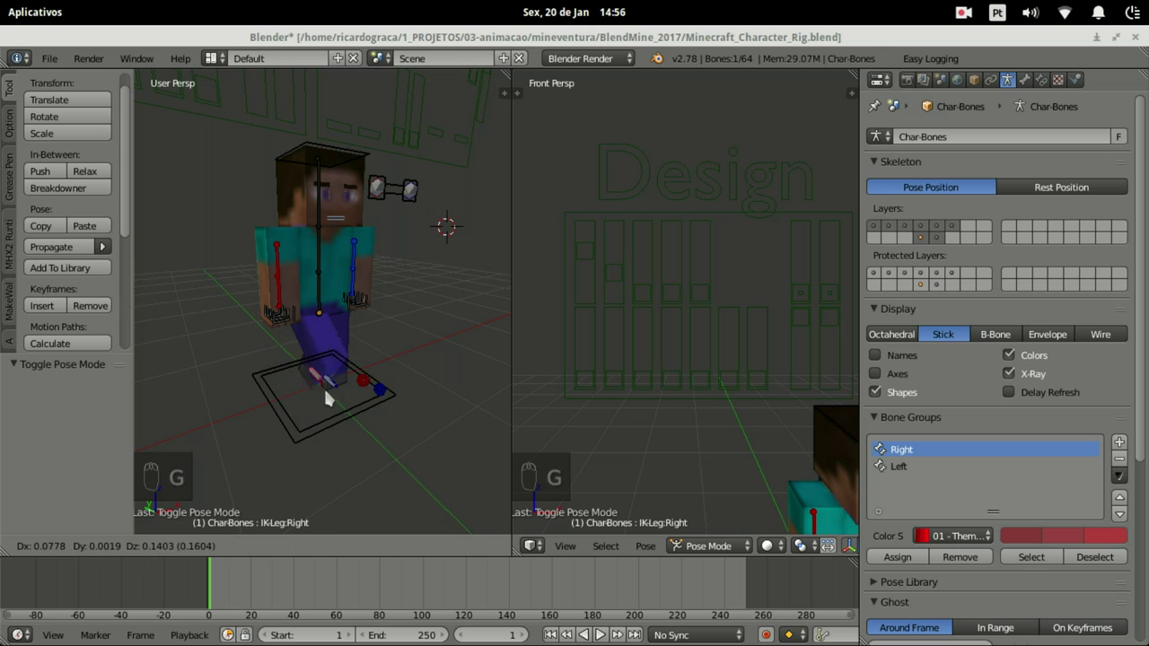
drag(338, 383, 376, 364)
key(g)
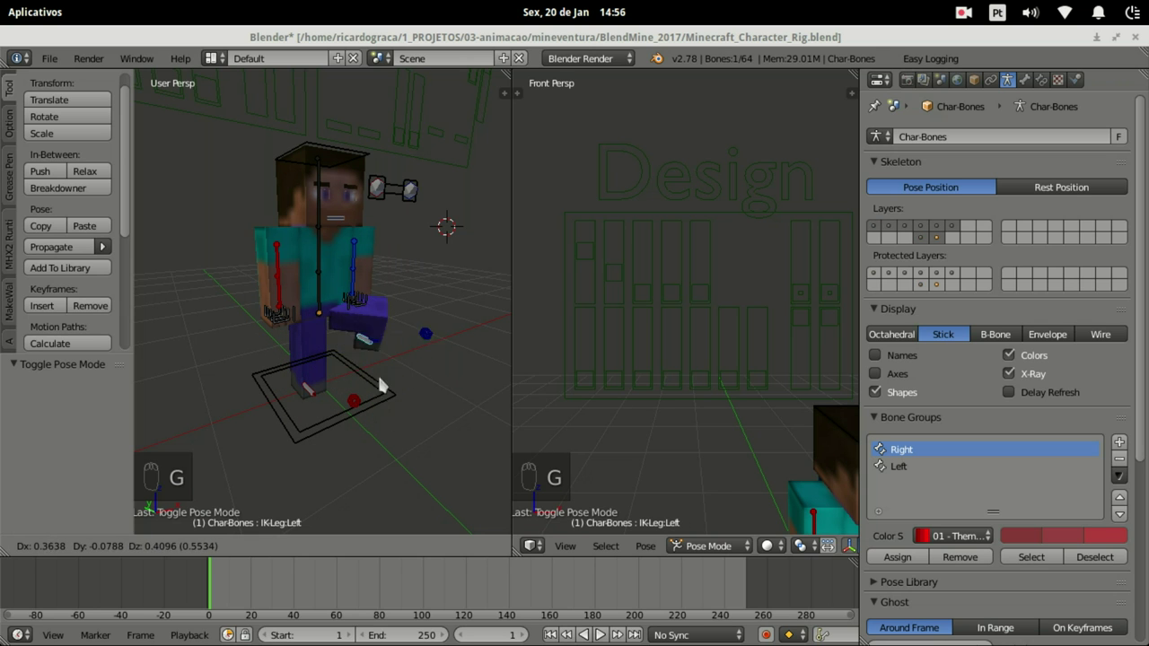
drag(404, 203, 372, 202)
key(g)
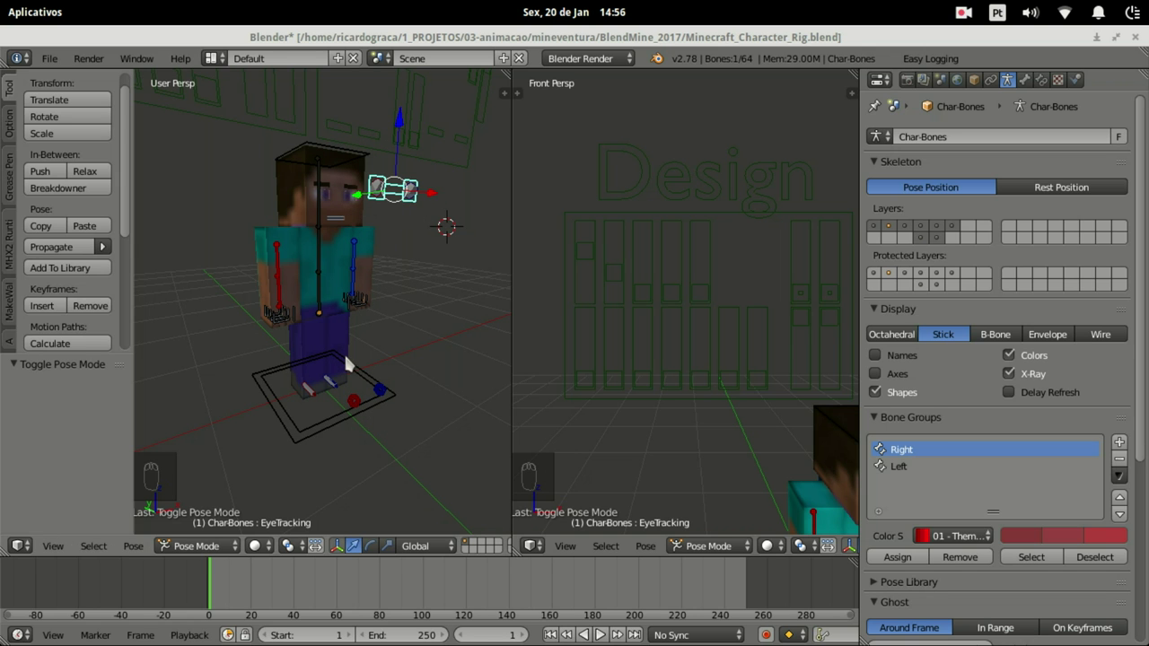
Step: Zoom onto the hand and rotate the hand bone to bend it downward
click(313, 352)
drag(314, 352, 338, 349)
drag(342, 344, 286, 290)
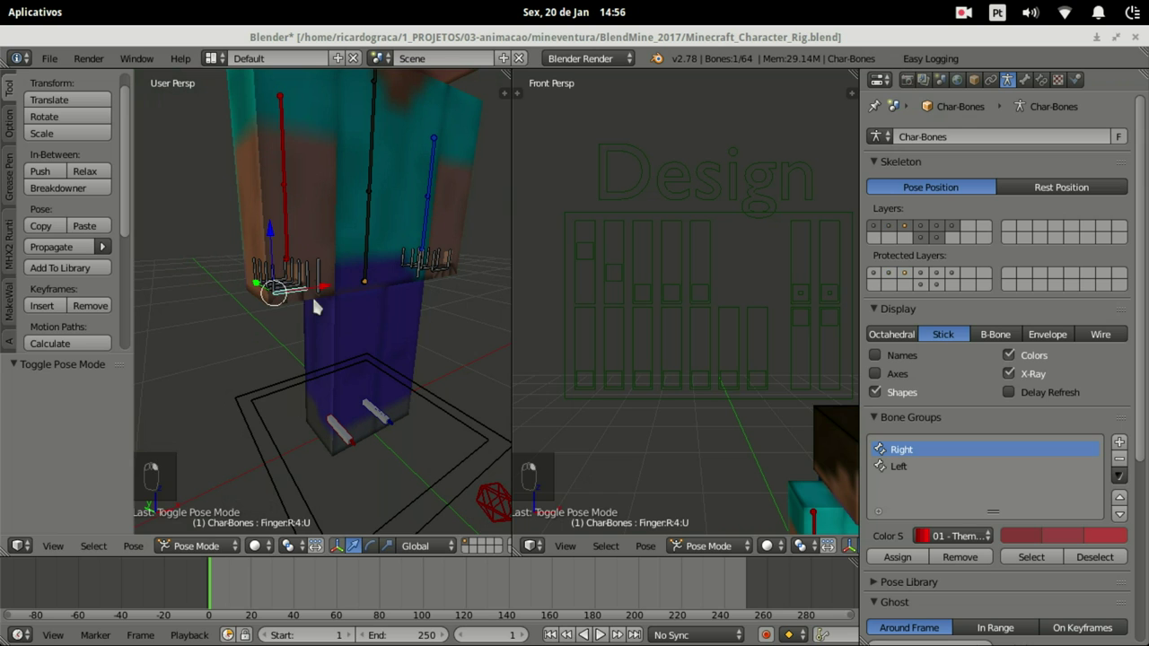
key(r)
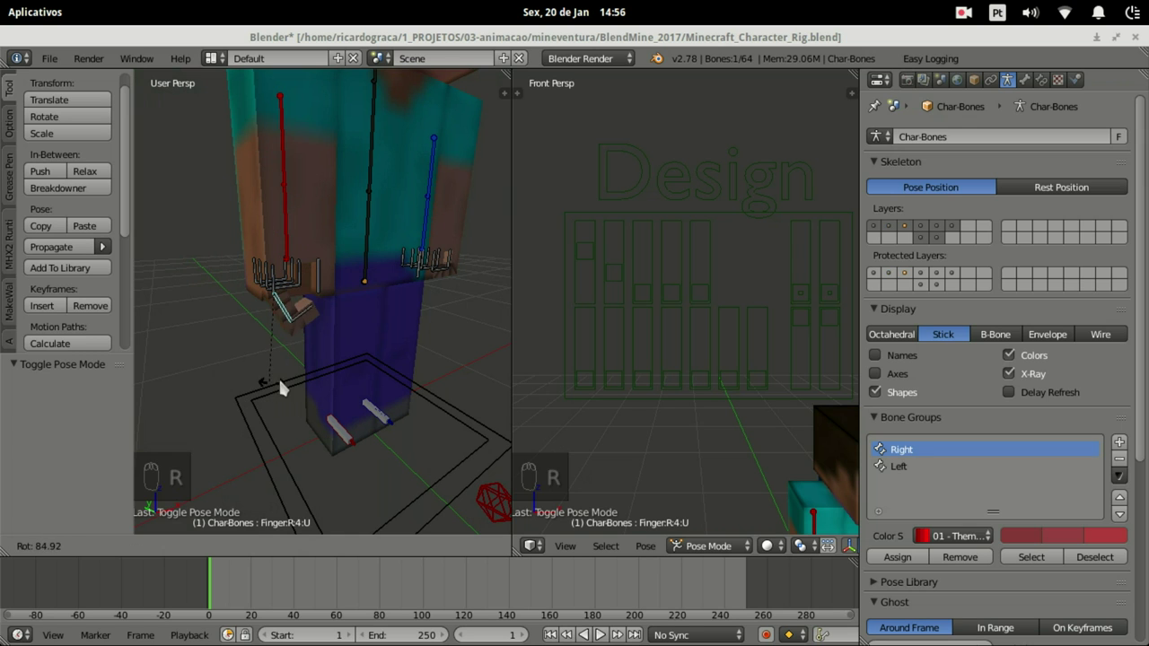
drag(293, 326, 281, 371)
key(r)
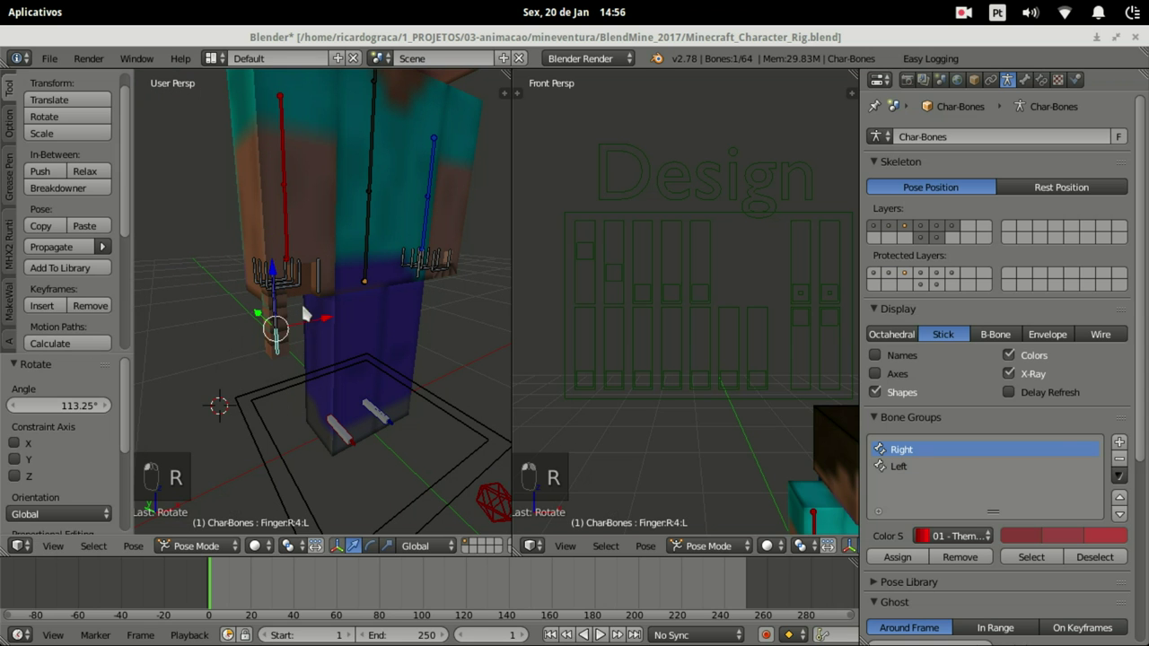
drag(276, 371, 377, 363)
Step: Reset the hand to its rest pose and zoom back out to the whole body
drag(378, 362, 239, 250)
drag(219, 269, 212, 302)
middle_click(230, 357)
middle_click(239, 361)
key(r)
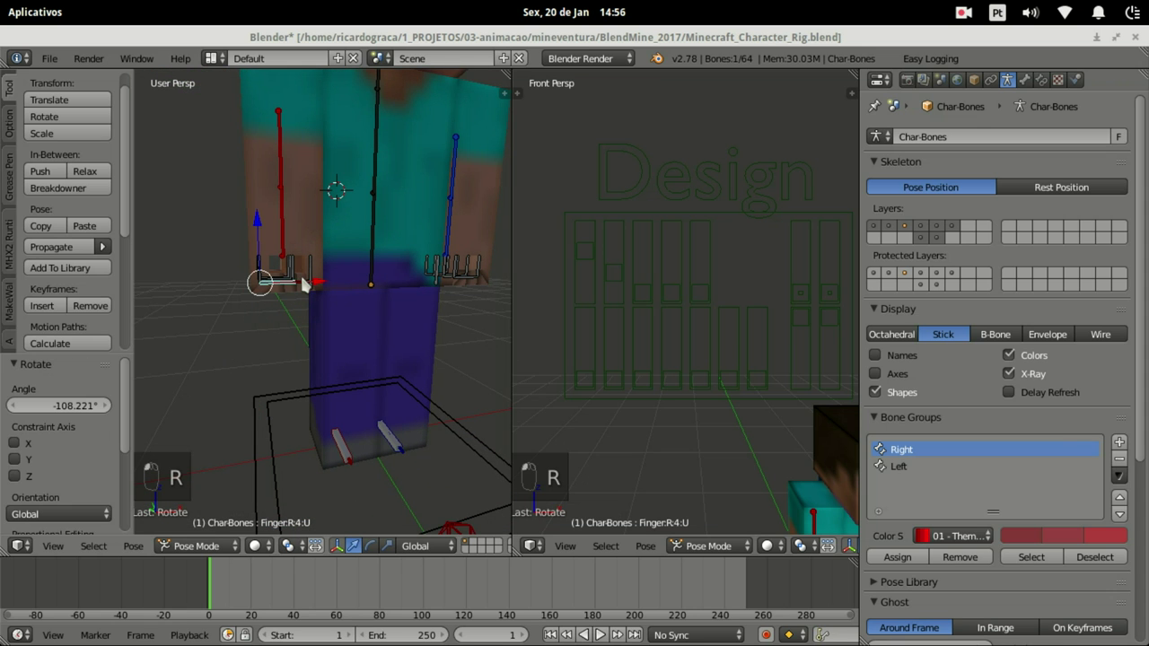
key(r)
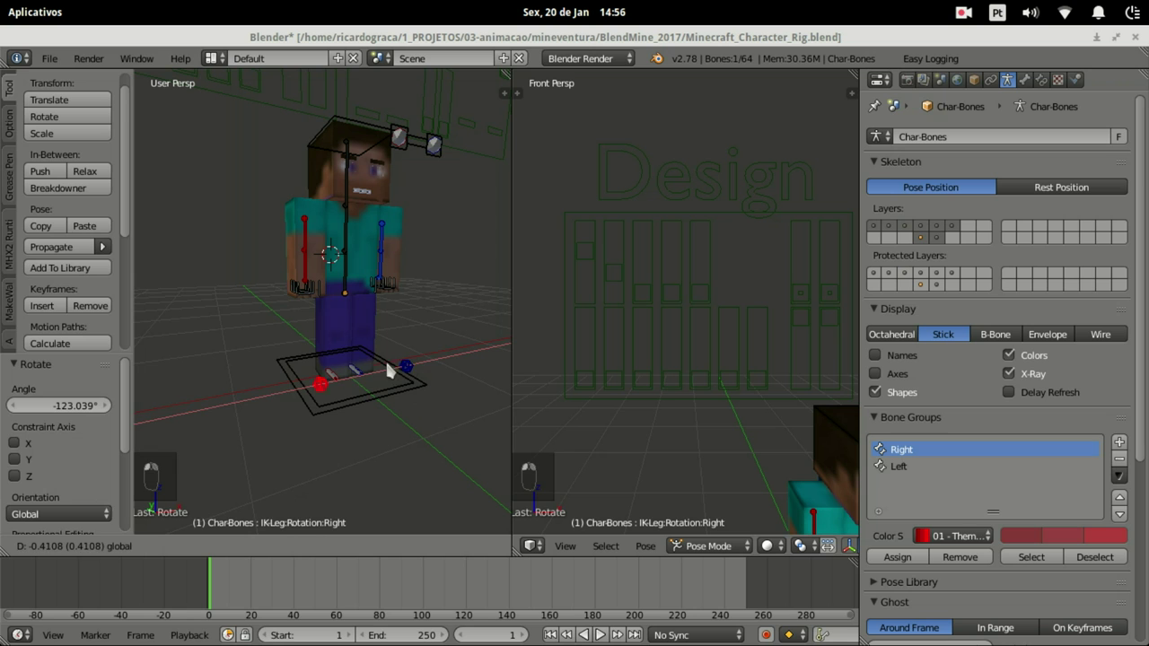
Step: Grab the foot IK control and slide it along the X axis to a new position
click(414, 365)
key(Escape)
key(Escape)
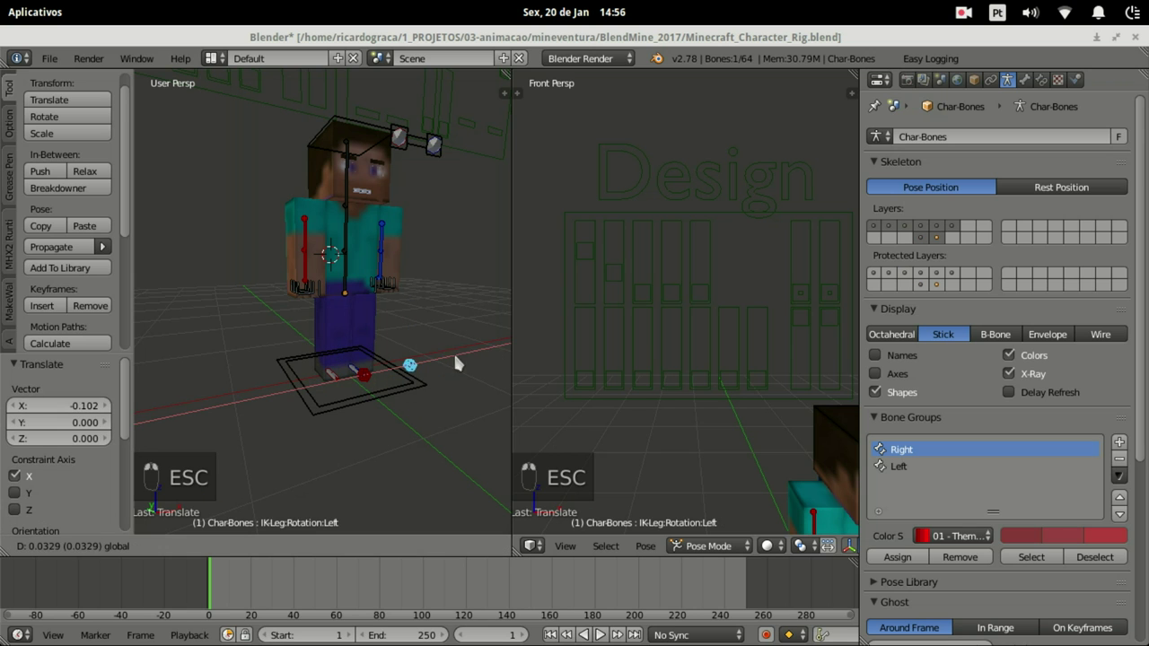
click(431, 277)
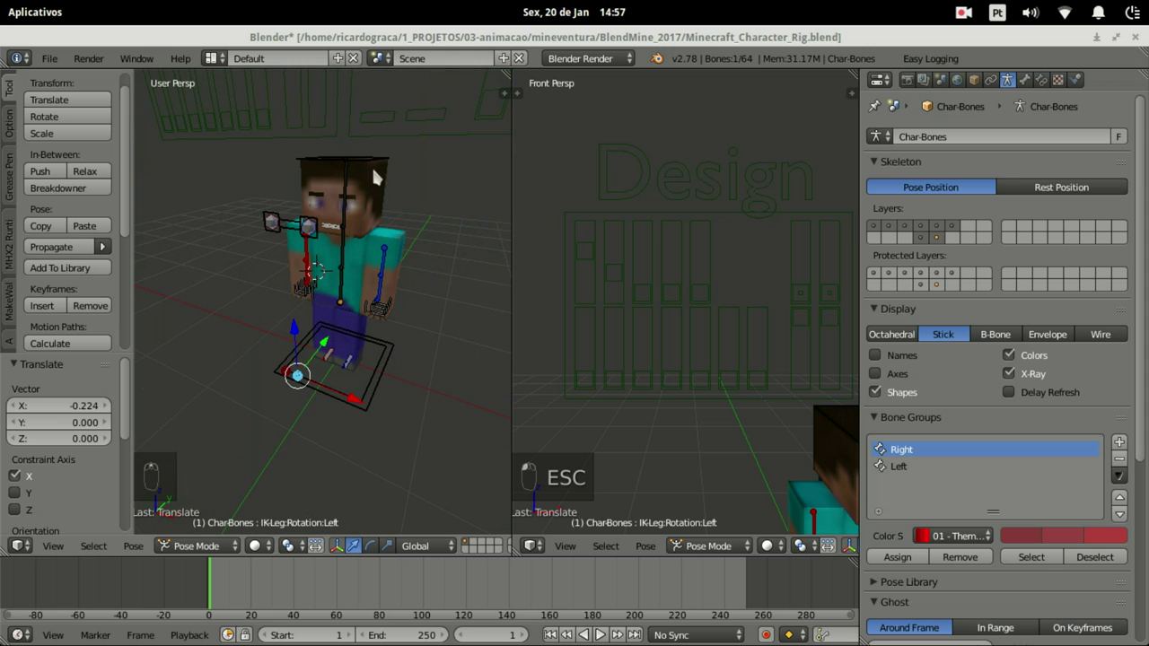
Step: Move the head control to test the neck bend, then return it to its rest position
key(g)
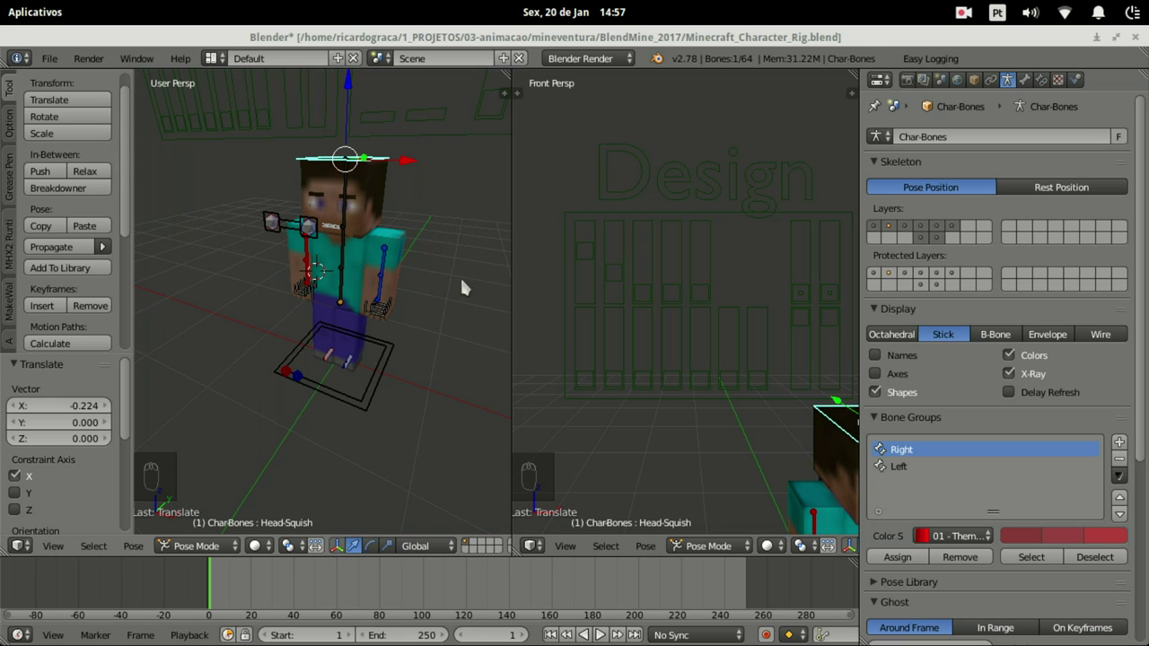
drag(387, 374, 400, 351)
key(g)
drag(401, 351, 215, 549)
Step: Select the Char-Mesh and show its Skin texture using Char.png from the Textures folder
right_click(215, 548)
drag(214, 536, 405, 248)
drag(405, 248, 379, 309)
drag(379, 309, 261, 426)
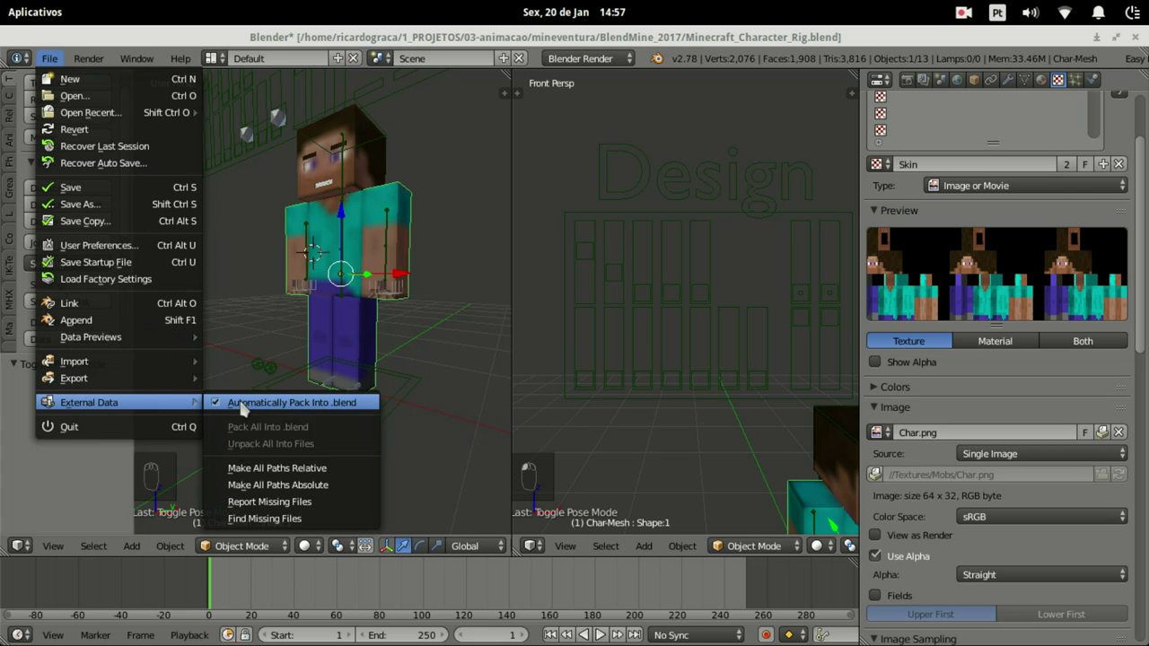
Step: Unpack Char.png into a textures folder using files in the current directory
drag(52, 54, 261, 408)
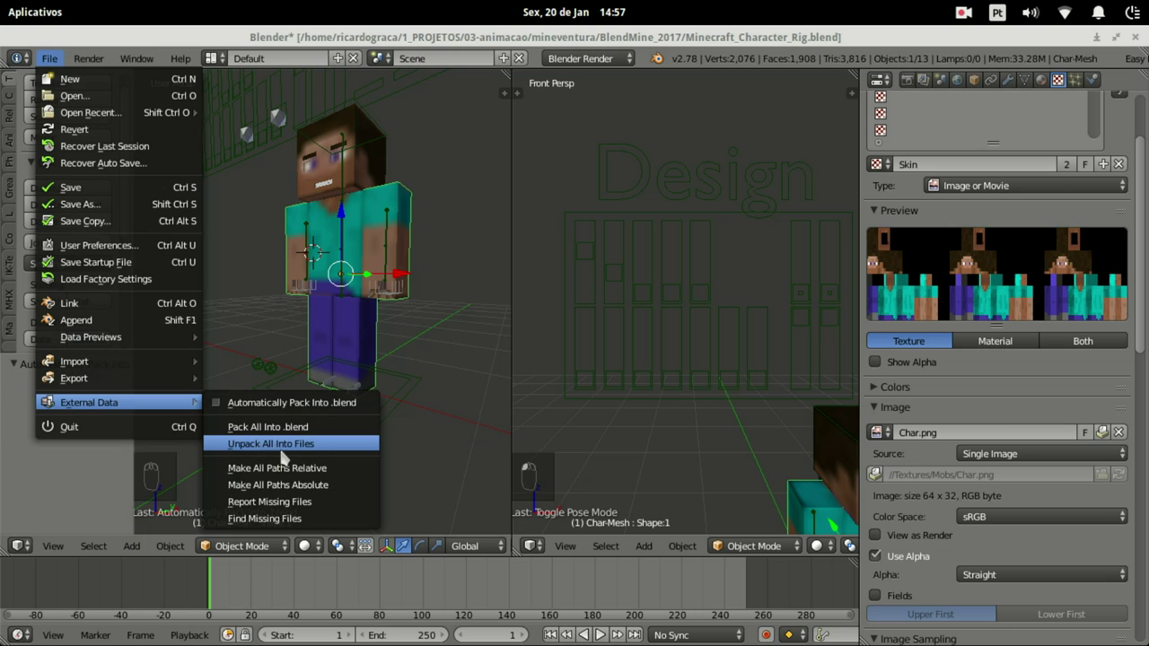